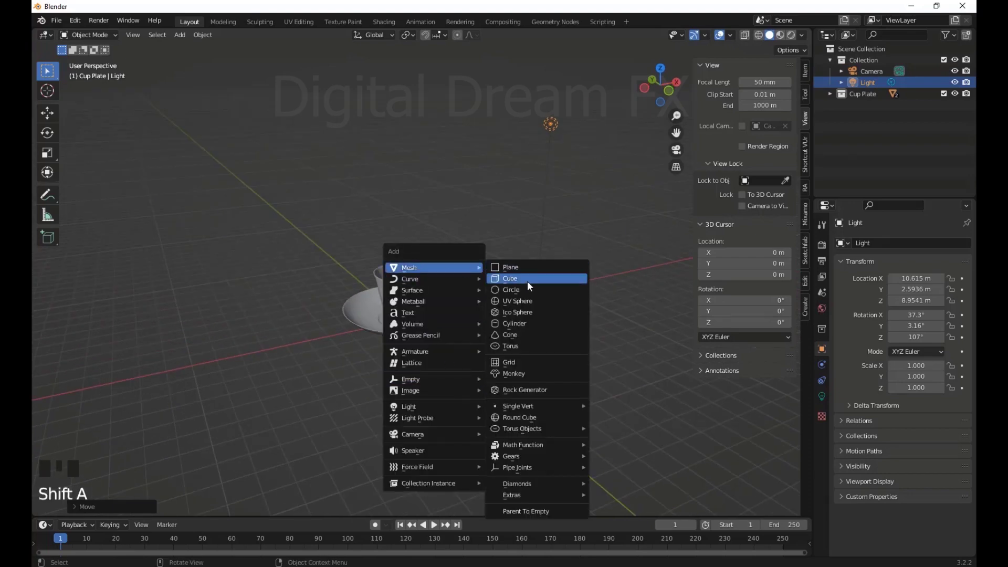
Add a cube under the cup and scale it into a wide slab with Z locked
scroll("down", 3)
middle_click(439, 342)
scroll("up", 3)
left_click_drag(456, 328, 486, 340)
key("s")
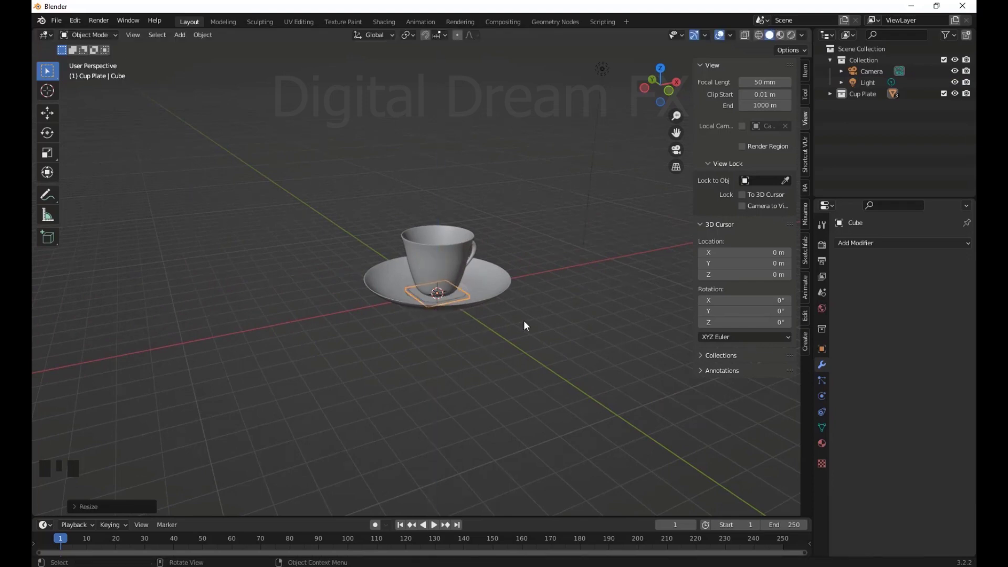
key("s")
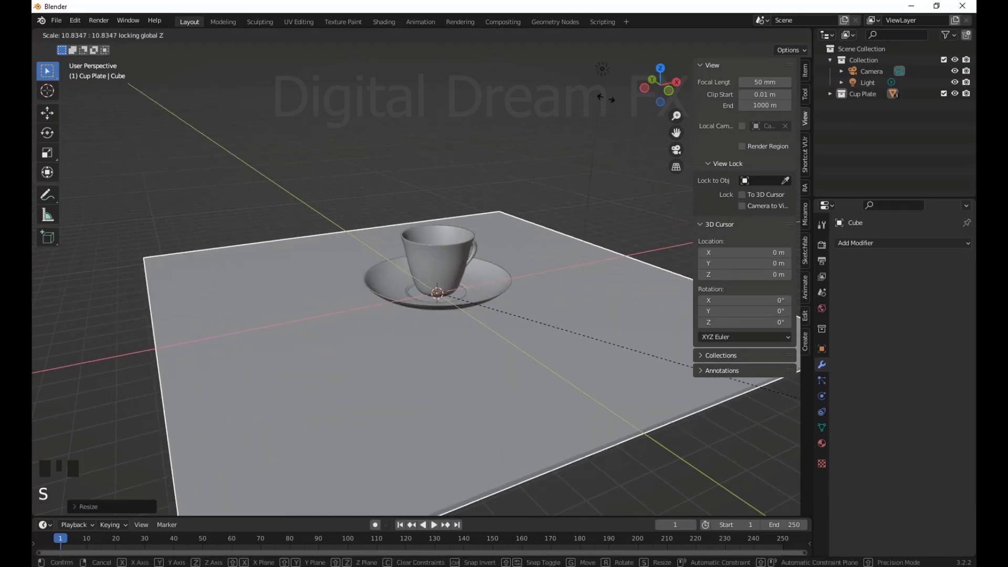
scroll("down", 3)
left_click_drag(329, 186, 461, 235)
scroll("up", 3)
left_click_drag(447, 260, 446, 274)
scroll("down", 3)
left_click_drag(460, 293, 505, 358)
Flatten the slab into a thin tabletop beneath the cup and saucer
key("s")
scroll("down", 3)
left_click_drag(347, 336, 400, 340)
scroll("up", 3)
left_click_drag(322, 349, 386, 366)
scroll("up", 3)
left_click_drag(413, 369, 437, 367)
Check the tabletop through the camera view and orbit around the cup and table
key("KP_0")
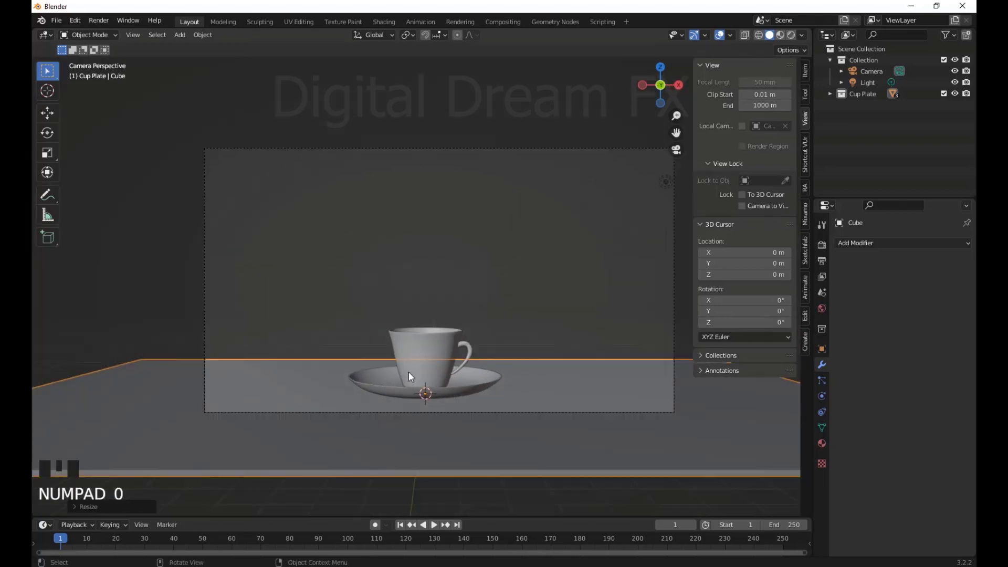
key("n")
scroll("down", 3)
scroll("up", 3)
left_click_drag(551, 251, 543, 306)
scroll("up", 3)
left_click_drag(560, 337, 551, 352)
left_click_drag(551, 352, 529, 352)
Add a cylinder, flatten it on Z into a thin disc and fit it inside the cup rim
key("shift+a")
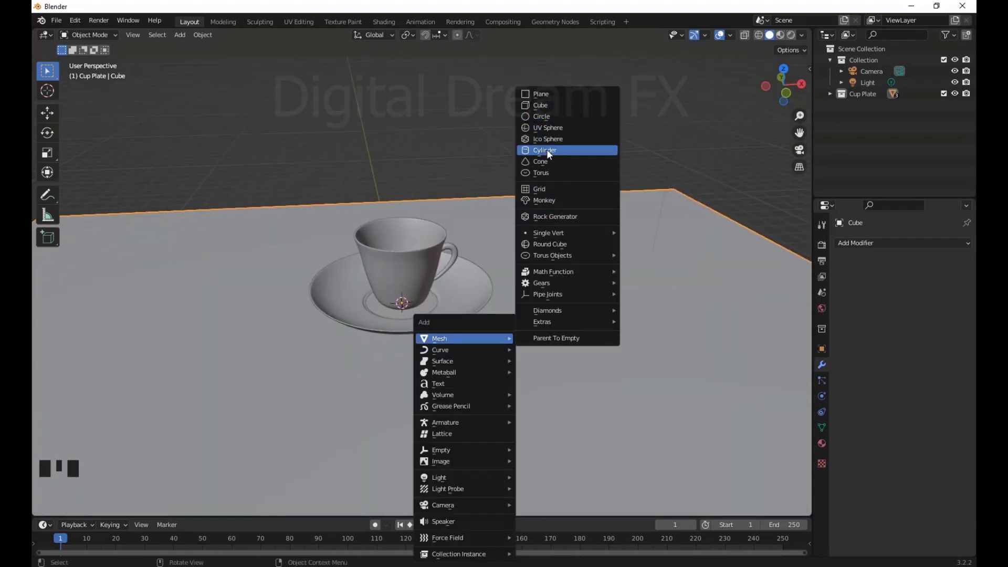
left_click_drag(462, 334, 488, 329)
key("g")
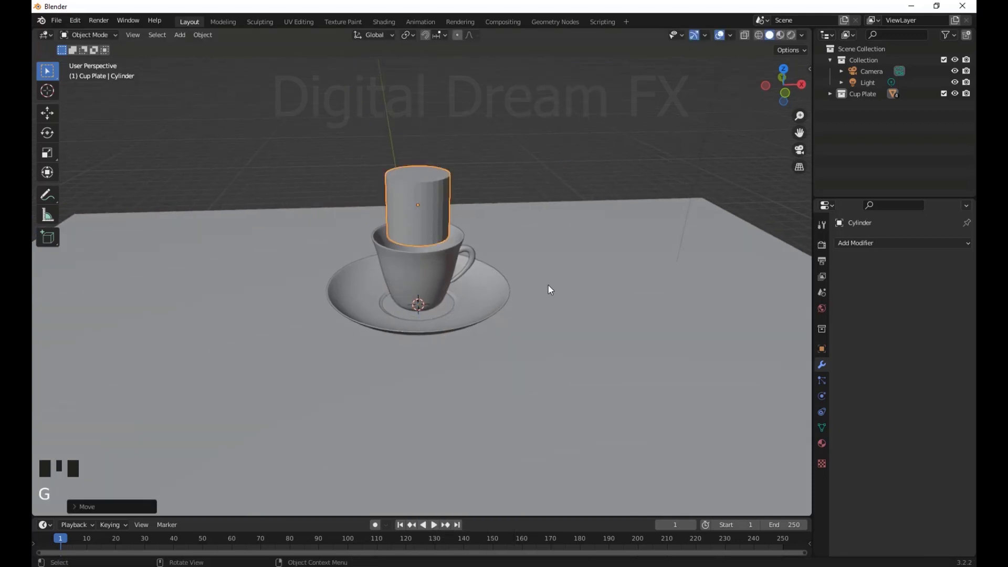
key("s")
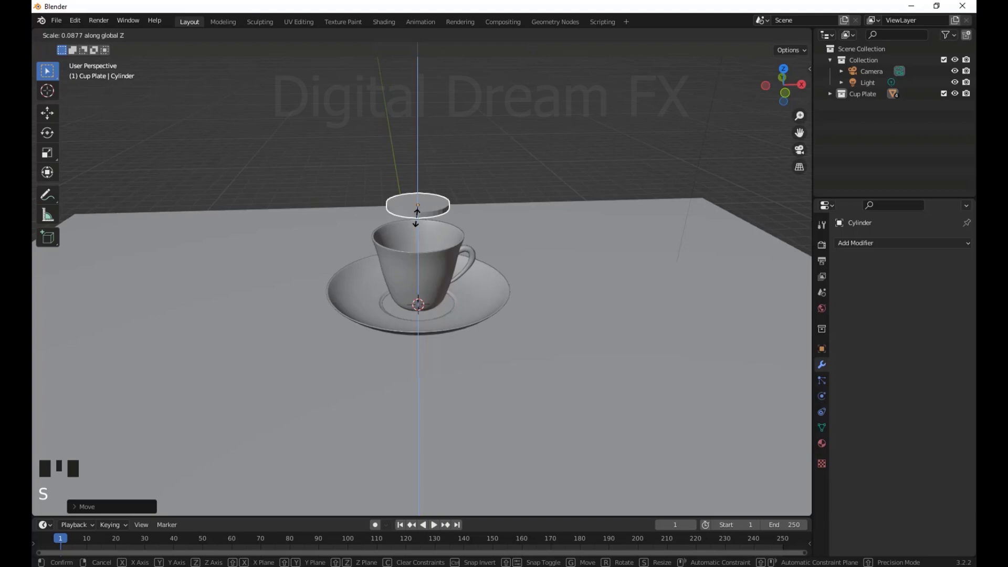
key("g")
scroll("down", 3)
left_click_drag(482, 344, 490, 374)
scroll("up", 3)
left_click_drag(506, 347, 561, 355)
key("s")
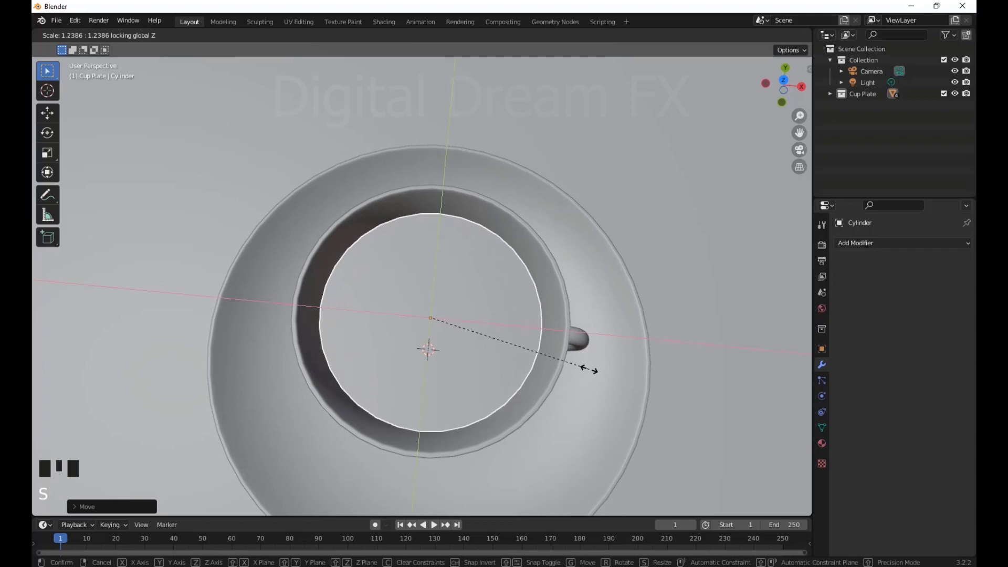
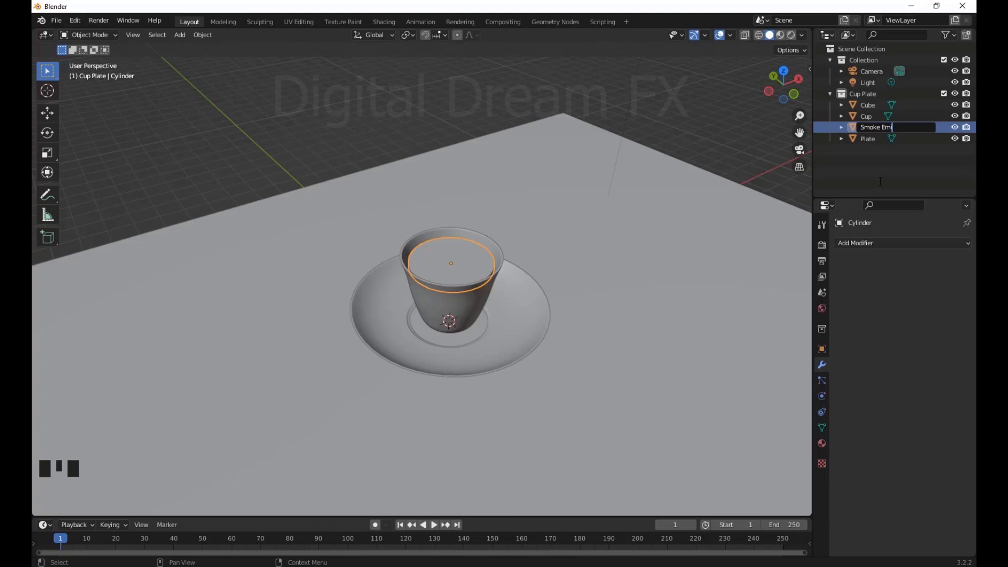
Name the disc Smoke Emitter and rename the cube slab Table in the Outliner
key("t")
scroll("down", 3)
middle_click(574, 288)
left_click(677, 237)
left_click_drag(633, 283, 879, 108)
left_click(878, 108)
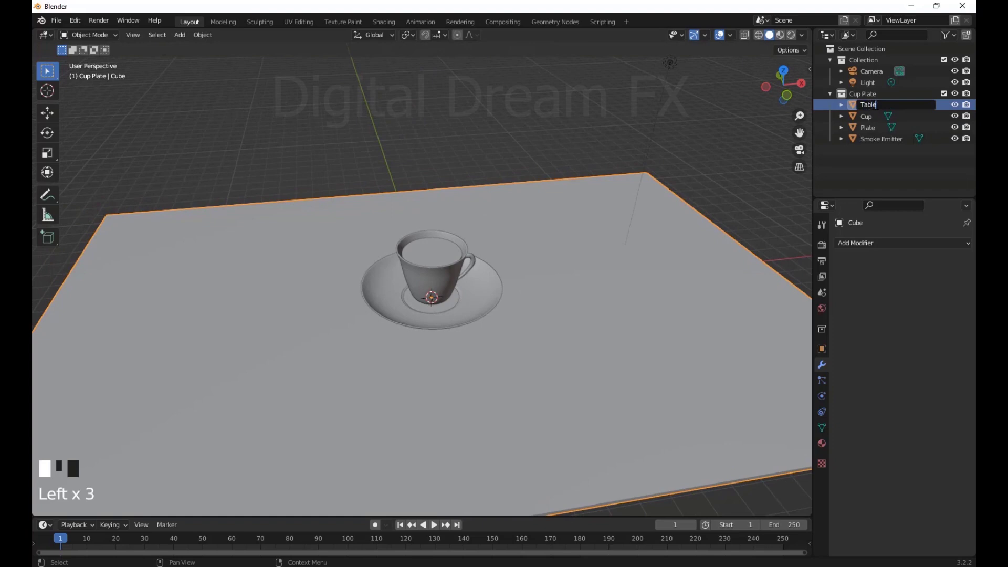
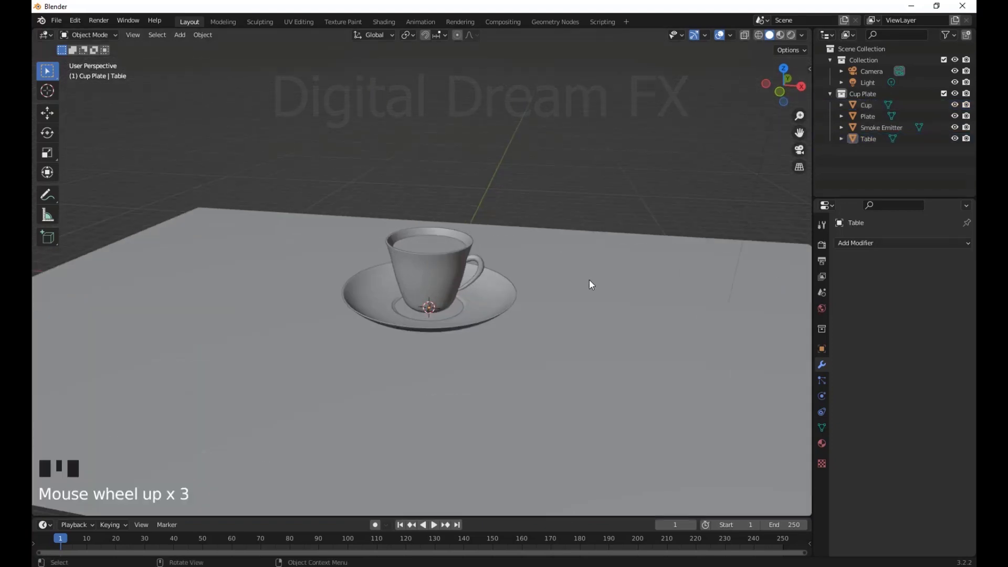
Orbit to see the whole table and select the Table object
left_click_drag(469, 332, 488, 328)
scroll("up", 3)
left_click_drag(502, 319, 470, 231)
left_click(470, 231)
scroll("down", 3)
middle_click(511, 306)
left_click_drag(508, 322, 466, 320)
left_click_drag(467, 319, 484, 325)
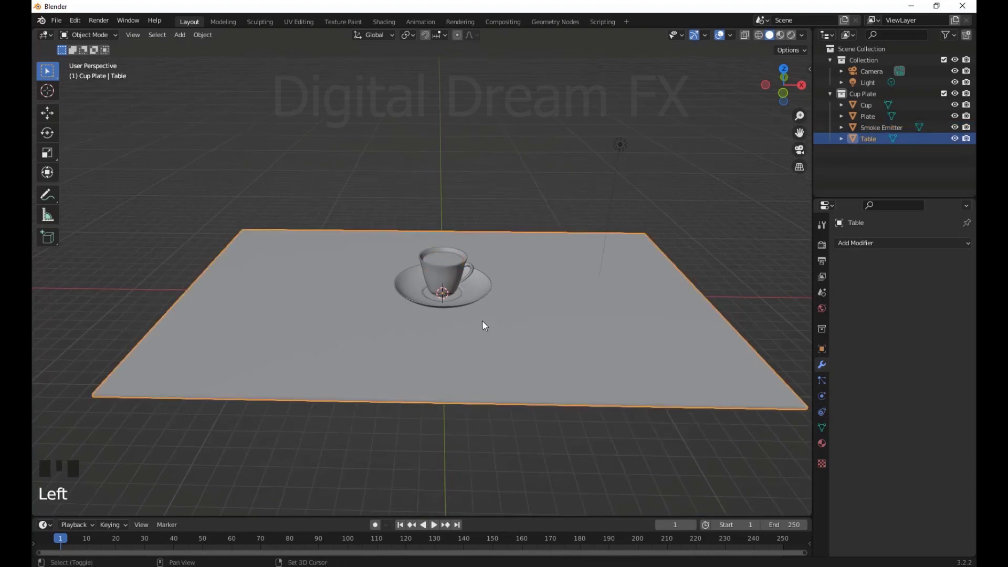
left_click(847, 169)
Add a new cube and view it in front orthographic around the cup
key("shift+a")
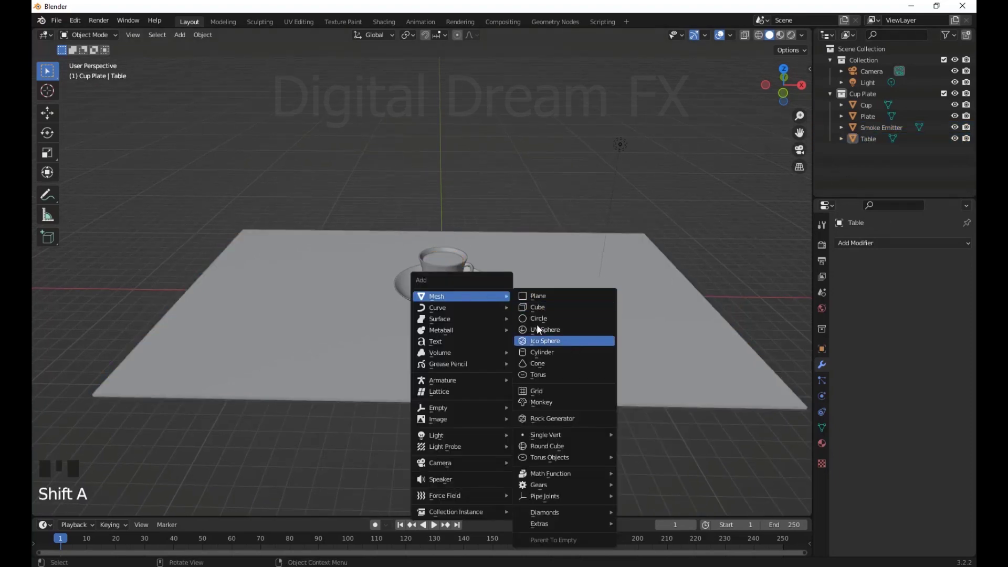
left_click_drag(531, 343, 550, 337)
scroll("up", 3)
left_click_drag(526, 336, 521, 335)
key("KP_1")
scroll("up", 3)
left_click_drag(502, 335, 529, 379)
key("s")
scroll("down", 3)
middle_click(492, 391)
key("shift+z")
Raise and stretch the cube into a tall box enclosing the cup, its bottom on the table
key("g")
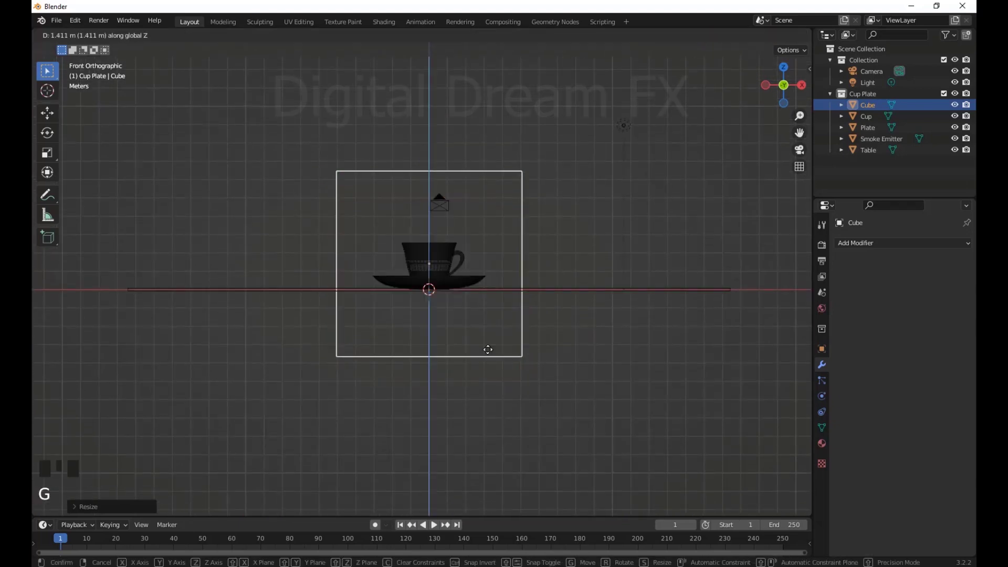
scroll("down", 3)
middle_click(501, 353)
scroll("up", 3)
left_click_drag(509, 418, 534, 413)
key("s")
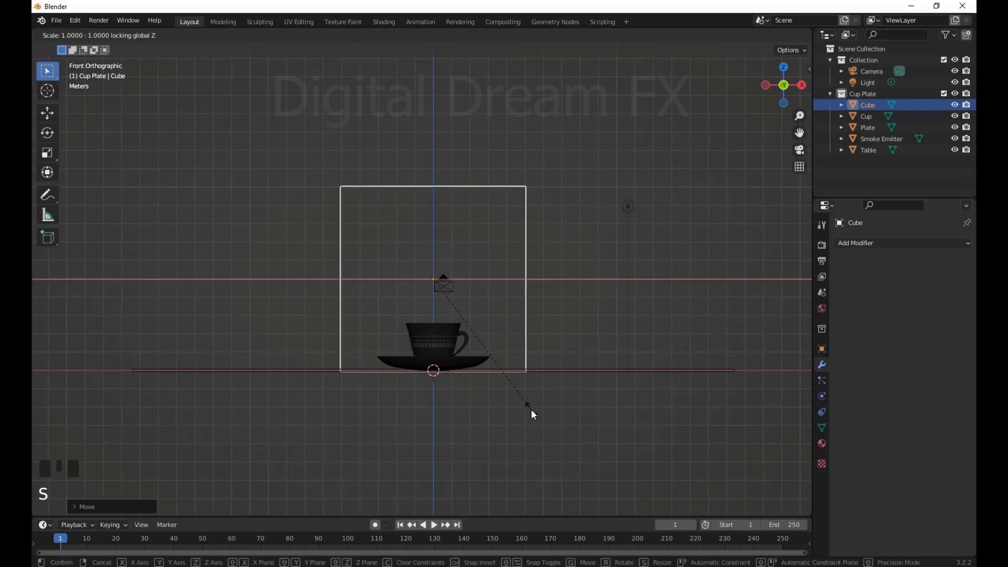
key("s")
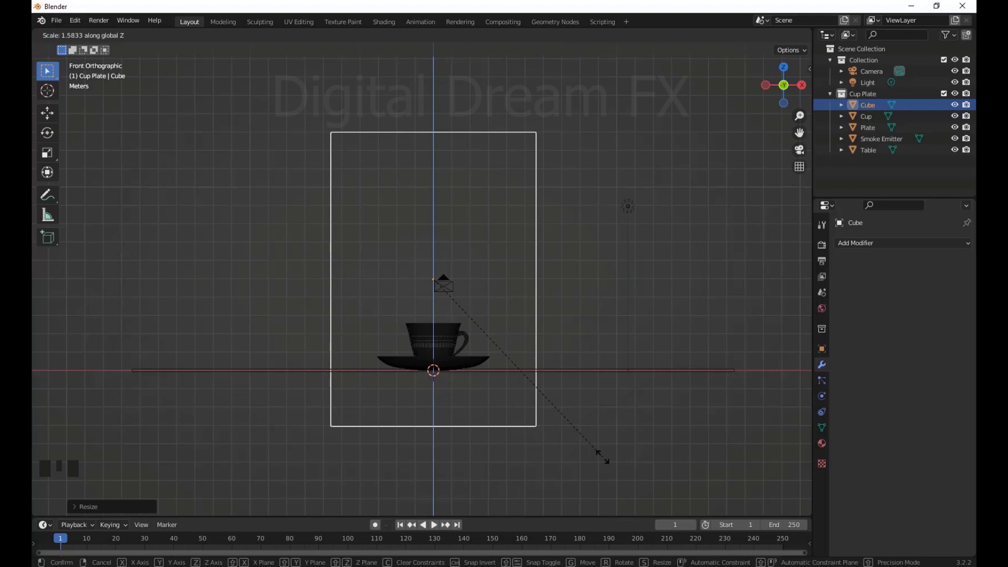
key("g")
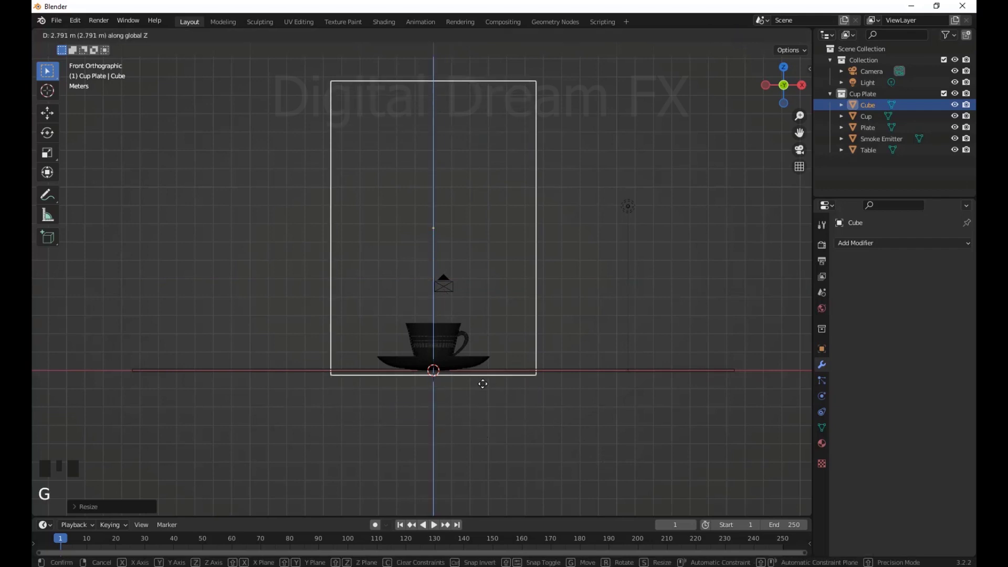
scroll("down", 3)
left_click_drag(523, 394, 546, 415)
key("s")
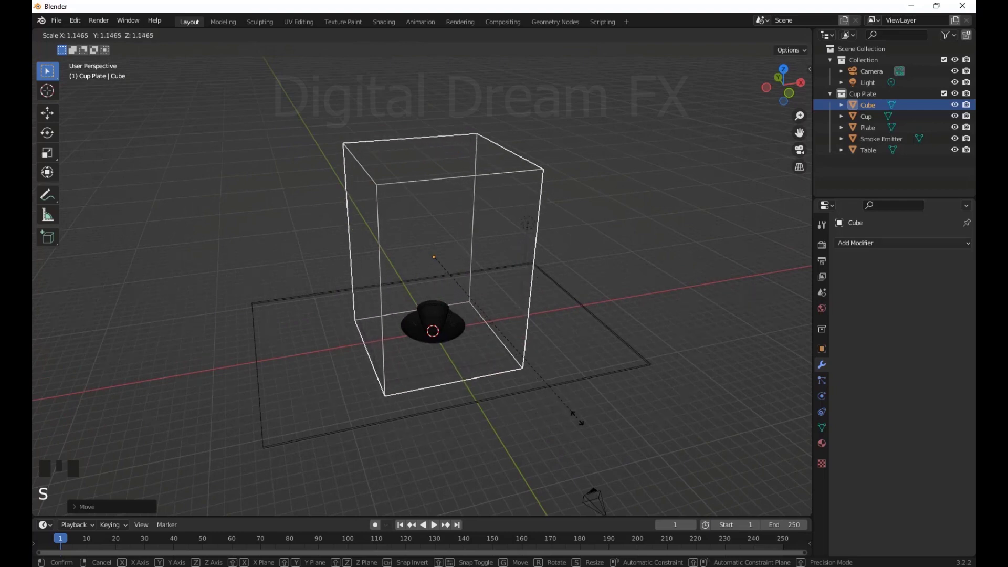
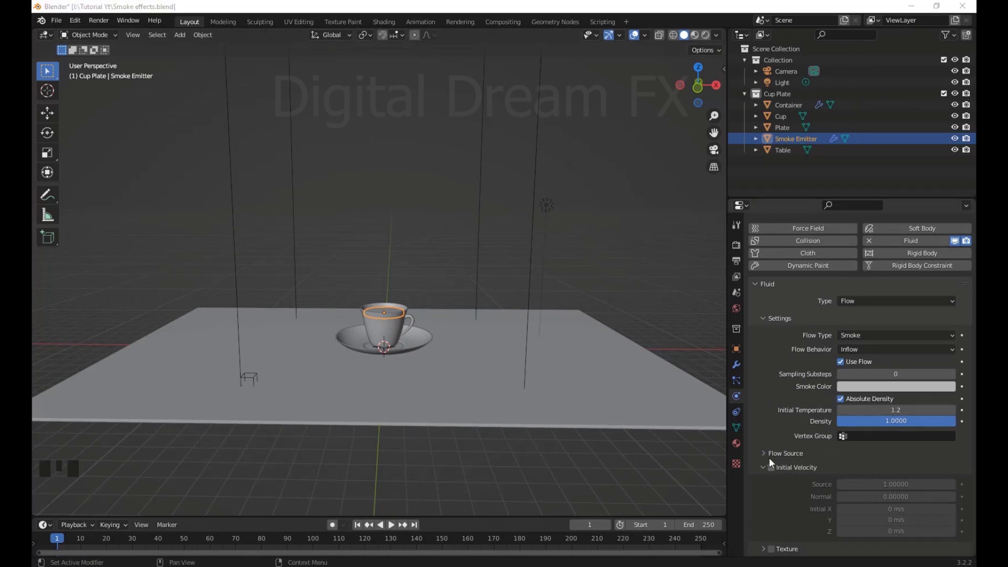
left_click_drag(763, 453, 788, 410)
scroll("down", 3)
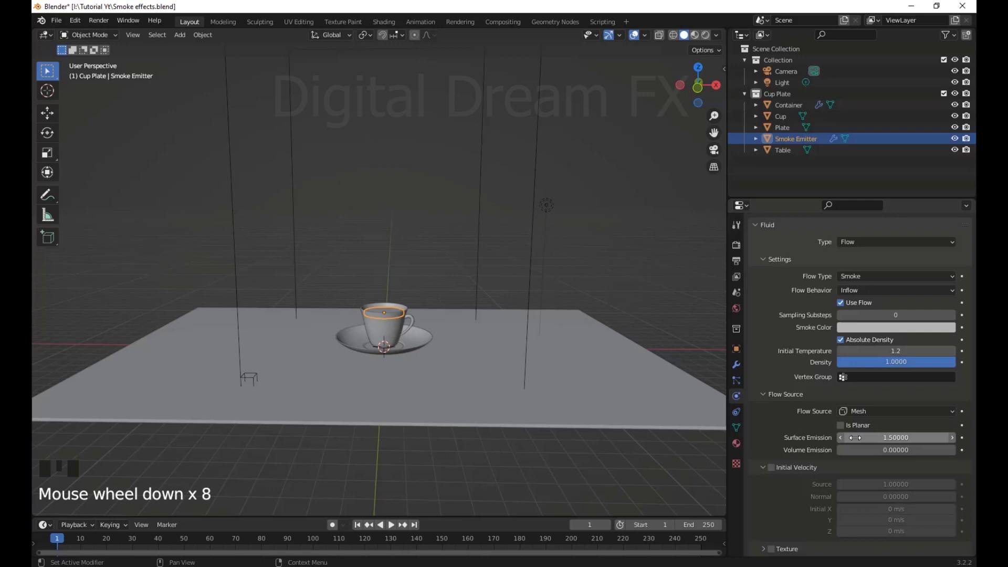
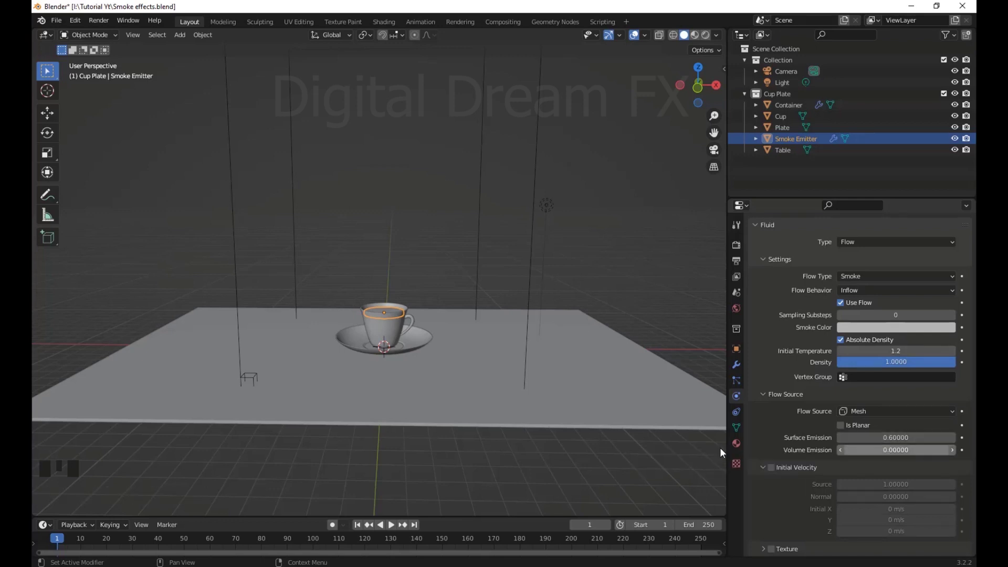
left_click(788, 443)
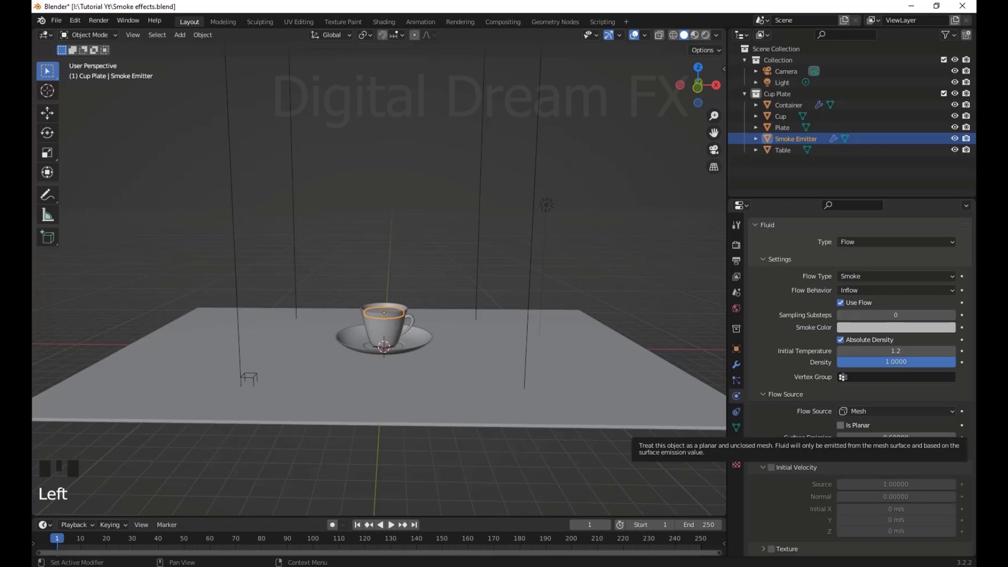
scroll("down", 3)
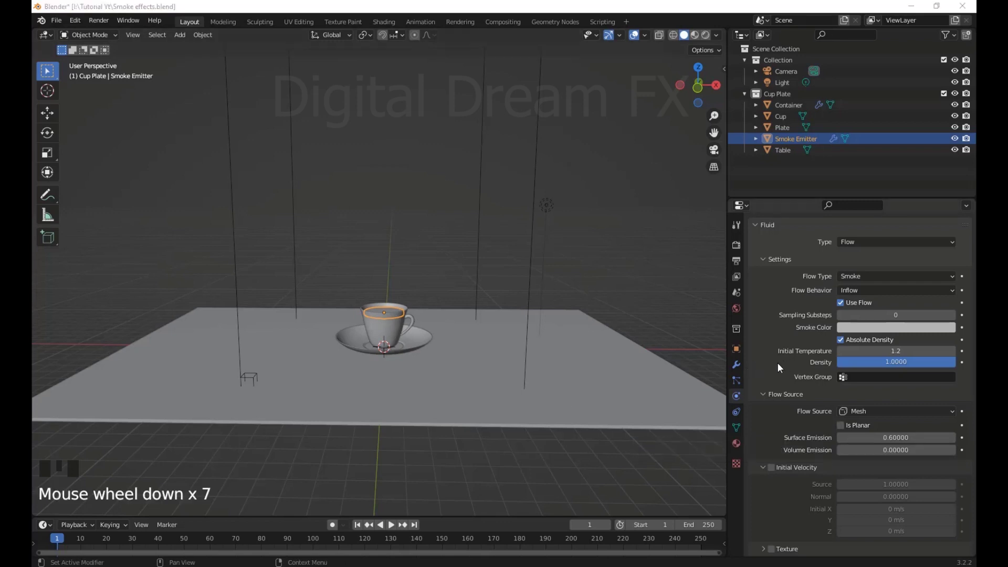
Enable Texture on the Smoke Emitter's flow and create a new texture for it
left_click_drag(780, 367, 782, 409)
scroll("up", 3)
scroll("down", 3)
left_click_drag(767, 551, 790, 504)
scroll("down", 3)
left_click(778, 496)
left_click(847, 514)
left_click(742, 466)
Scroll the new texture's settings to reach the Clouds type and noise options
left_click_drag(805, 264, 799, 478)
scroll("down", 3)
left_click_drag(770, 524, 816, 482)
scroll("down", 3)
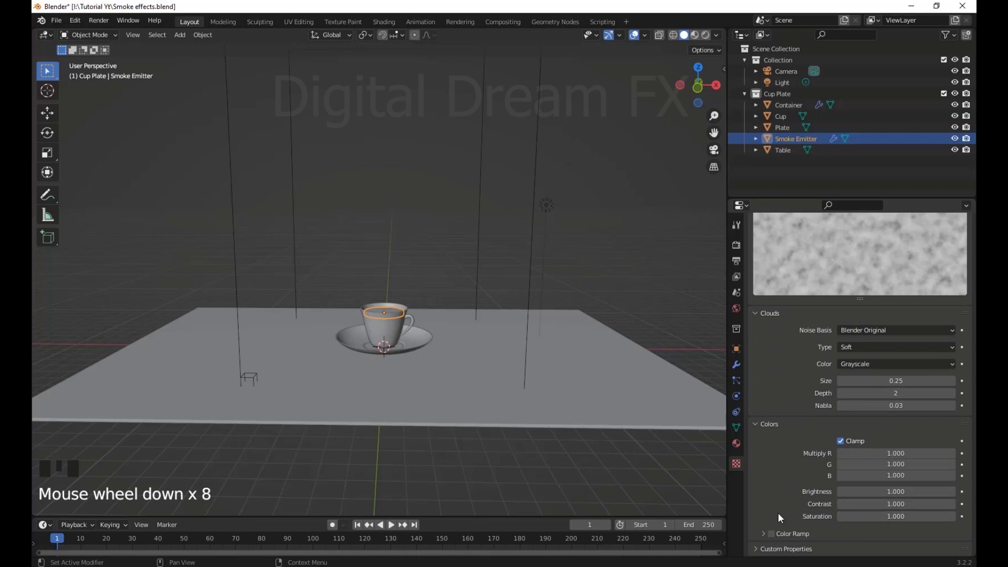
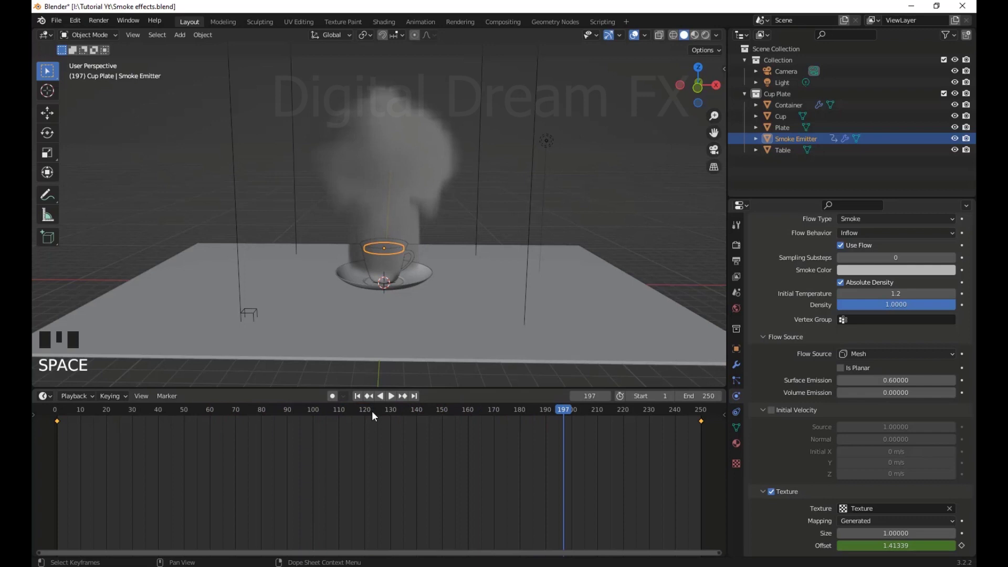
Orbit and zoom the view around the cup and table
left_click_drag(361, 401, 439, 285)
middle_click(439, 286)
scroll("up", 3)
scroll("down", 3)
left_click_drag(440, 296, 418, 251)
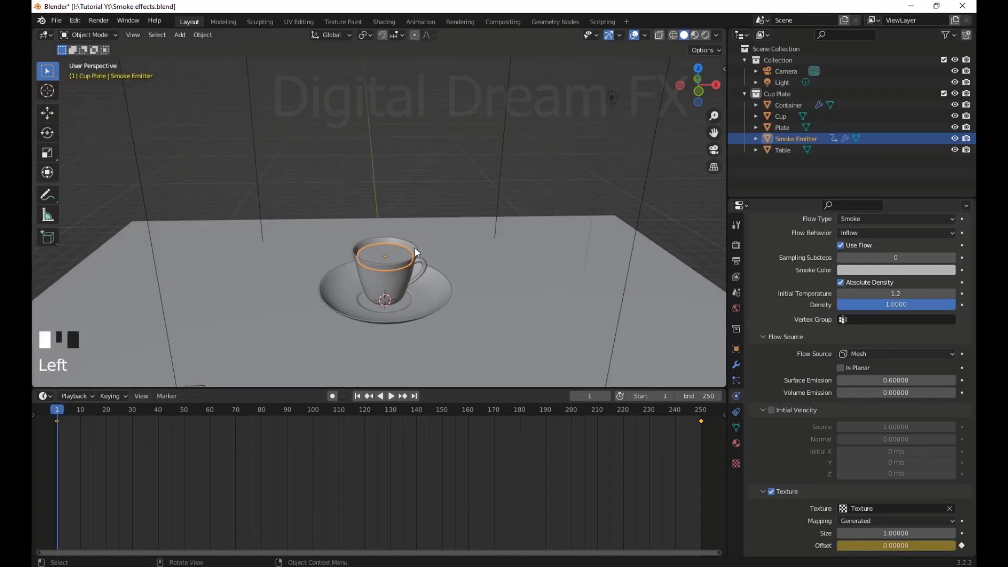
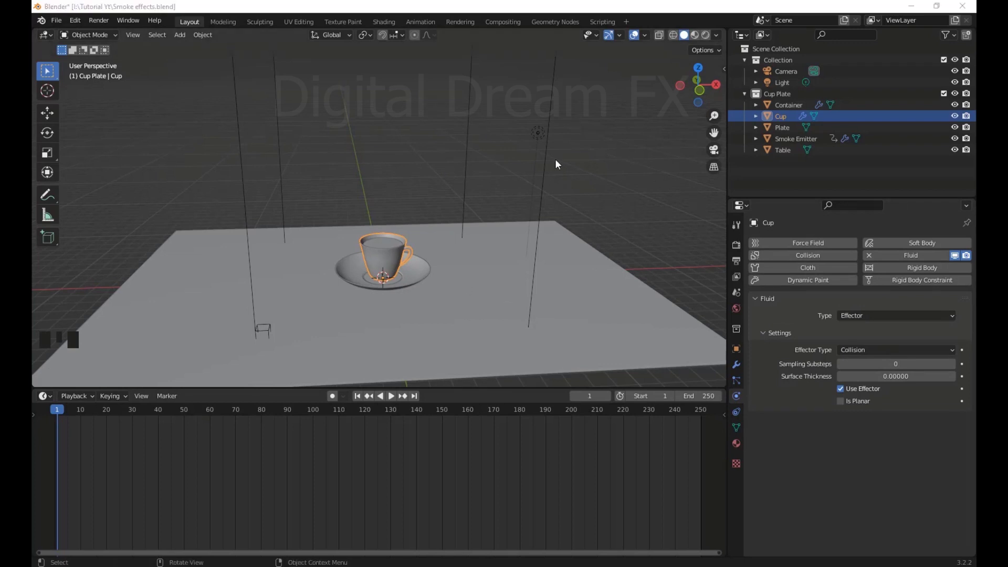
Select the Container domain object to edit its gas domain settings
left_click(556, 108)
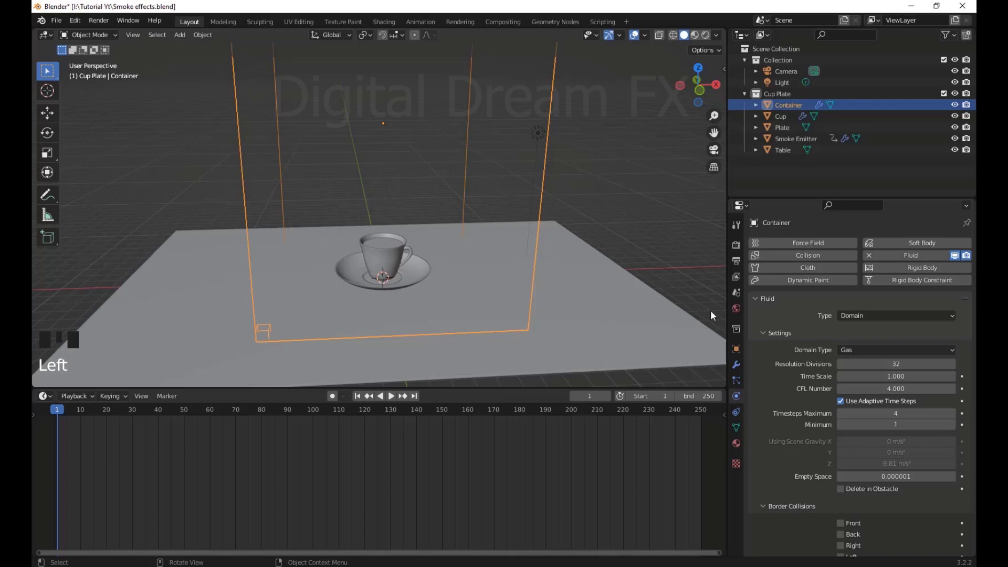
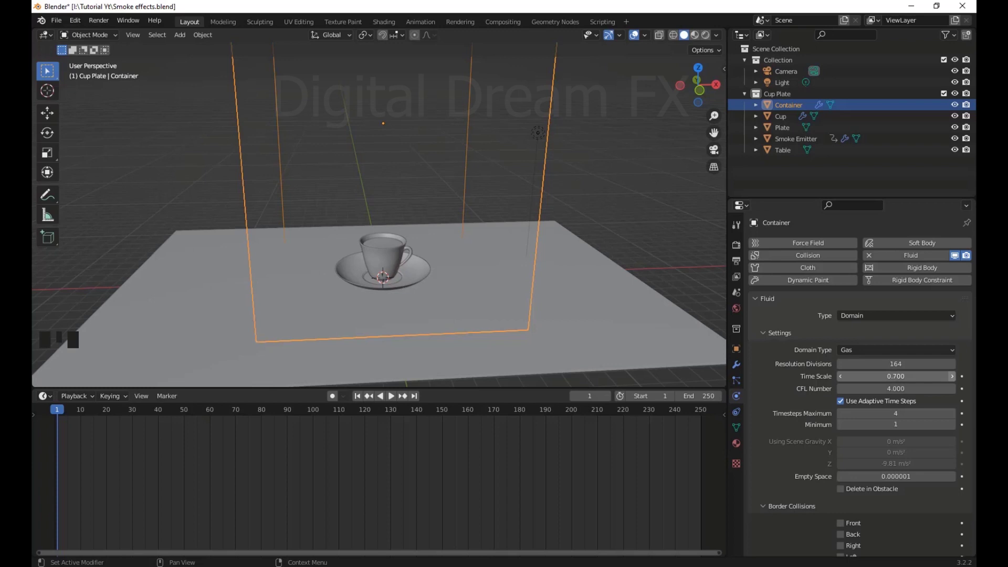
Turn on Adaptive Domain for the Container with threshold 0.001
scroll("down", 3)
left_click_drag(767, 487, 806, 453)
scroll("down", 3)
left_click(777, 331)
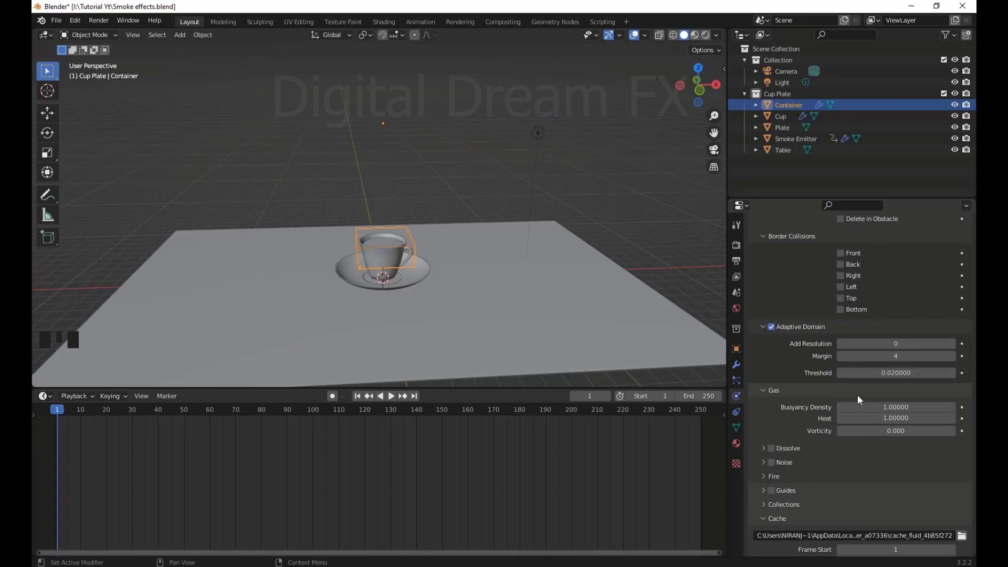
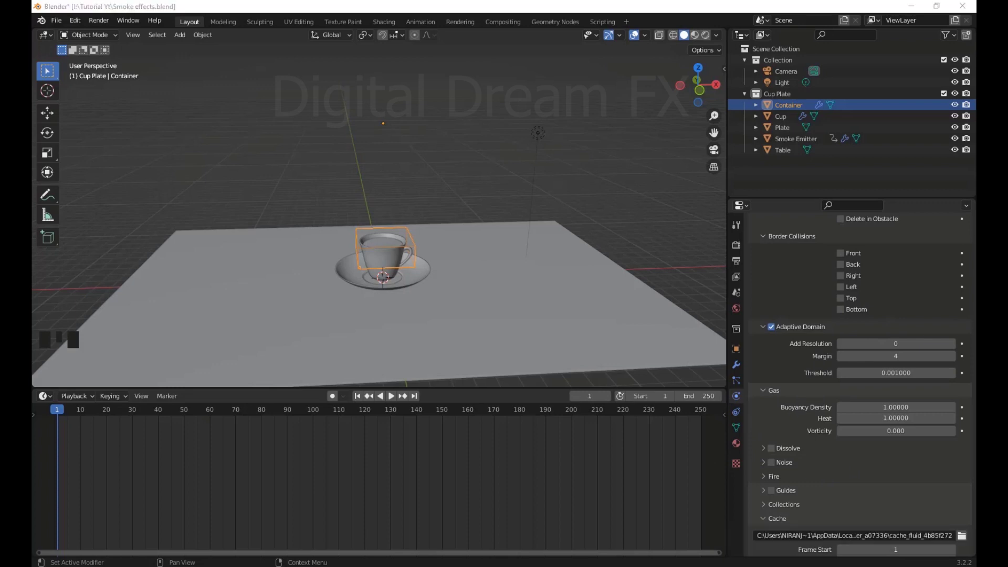
scroll("down", 3)
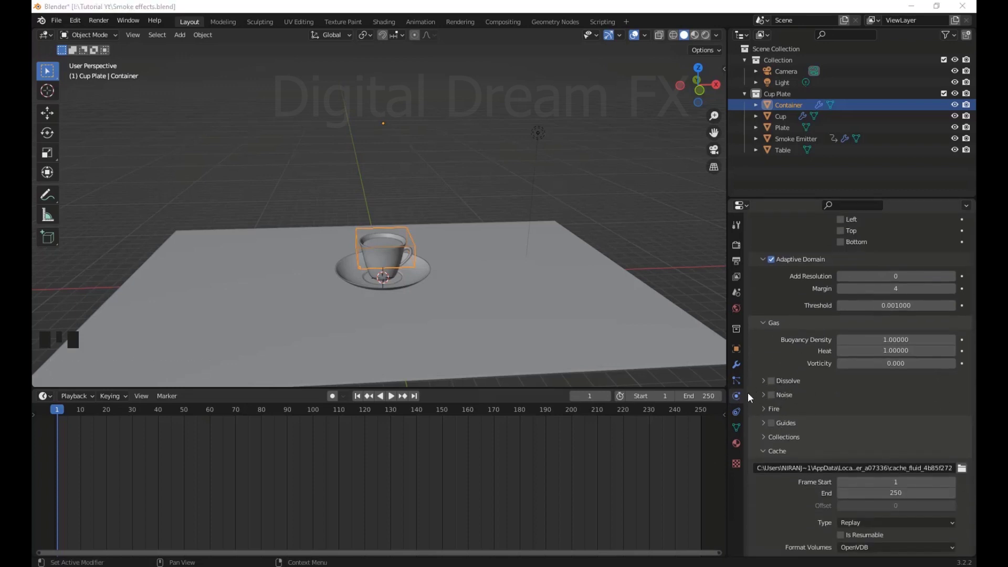
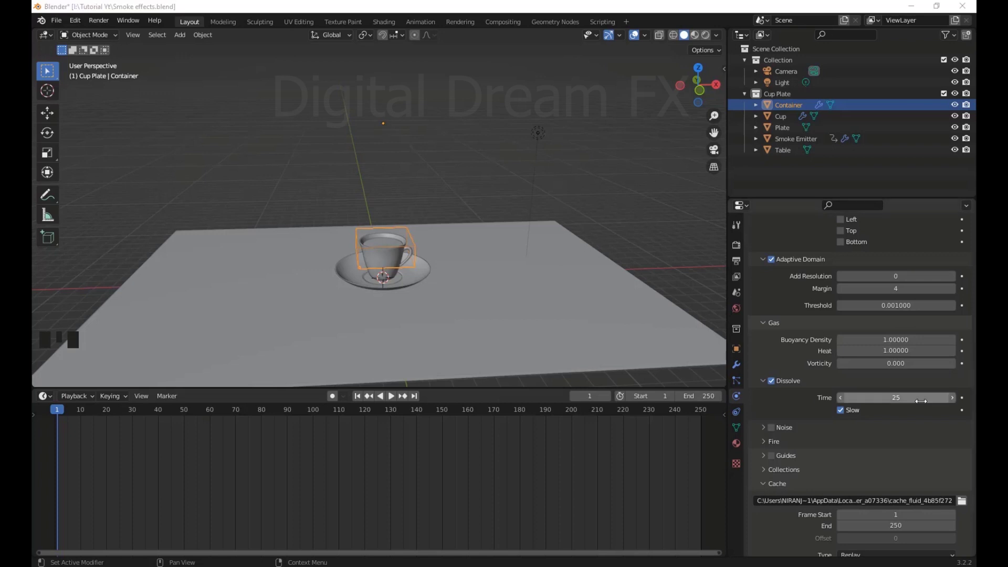
Change the Container's cache type from Replay to Modular and make it resumable
scroll("down", 3)
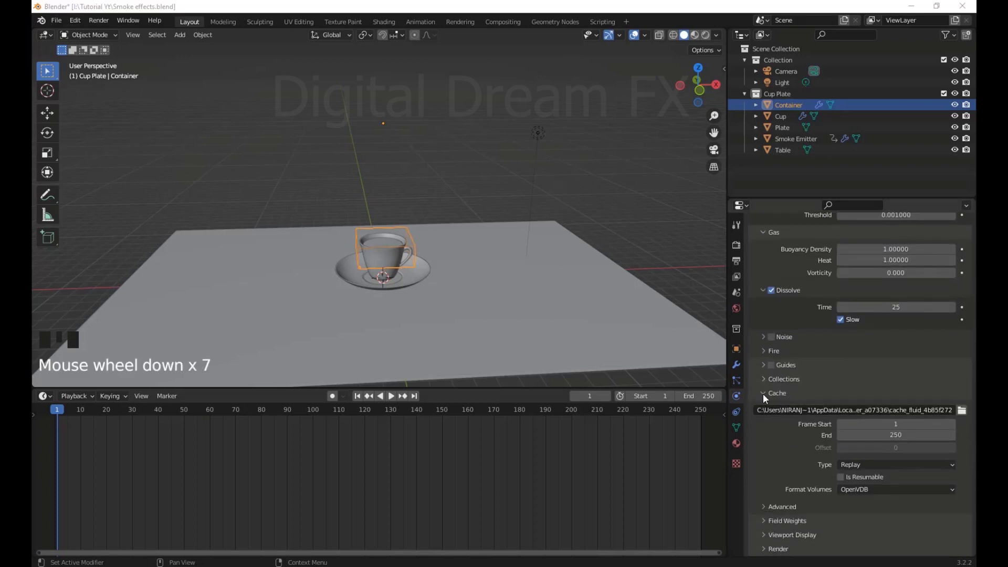
left_click_drag(768, 398, 838, 499)
scroll("down", 3)
left_click(769, 512)
scroll("down", 3)
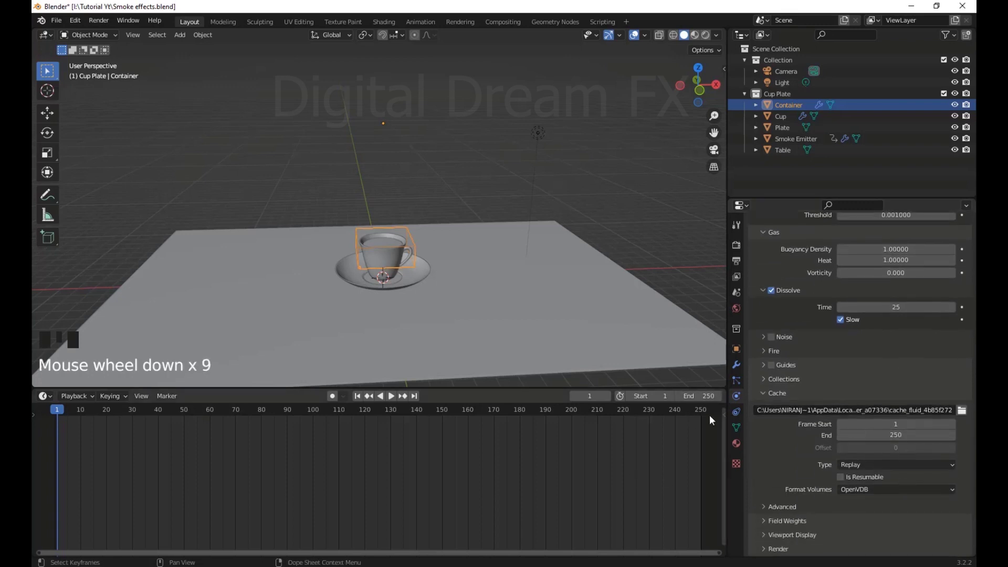
scroll("down", 3)
left_click_drag(874, 467, 842, 515)
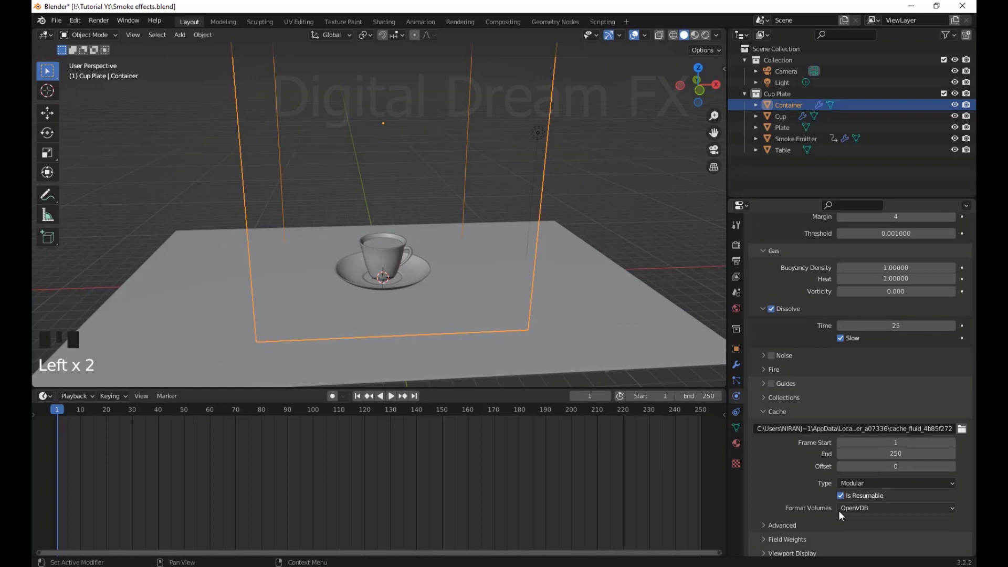
scroll("down", 3)
Orbit and zoom the viewport around the table to review the scene
scroll("up", 3)
scroll("up", 3)
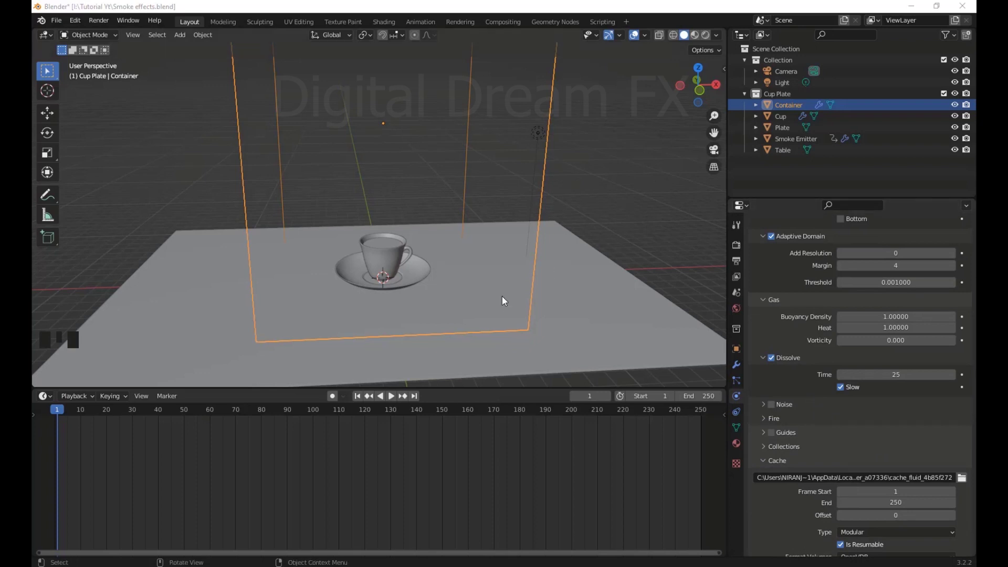
middle_click(499, 304)
scroll("up", 3)
left_click_drag(499, 305, 520, 317)
scroll("down", 3)
scroll("up", 3)
scroll("down", 3)
scroll("up", 3)
scroll("down", 3)
scroll("up", 3)
Select the Smoke Emitter and rewind the timeline playback to frame 1
scroll("down", 3)
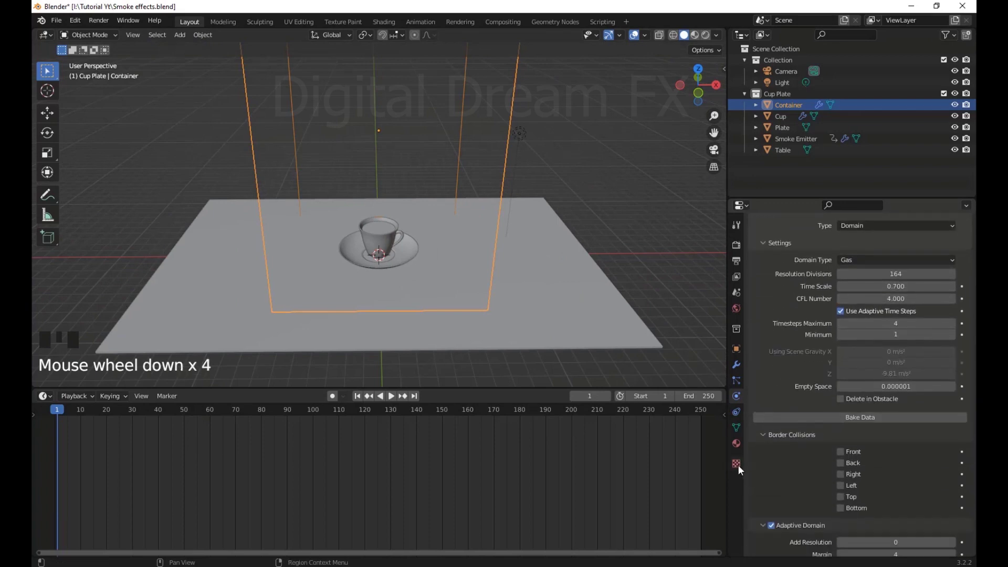
left_click(763, 376)
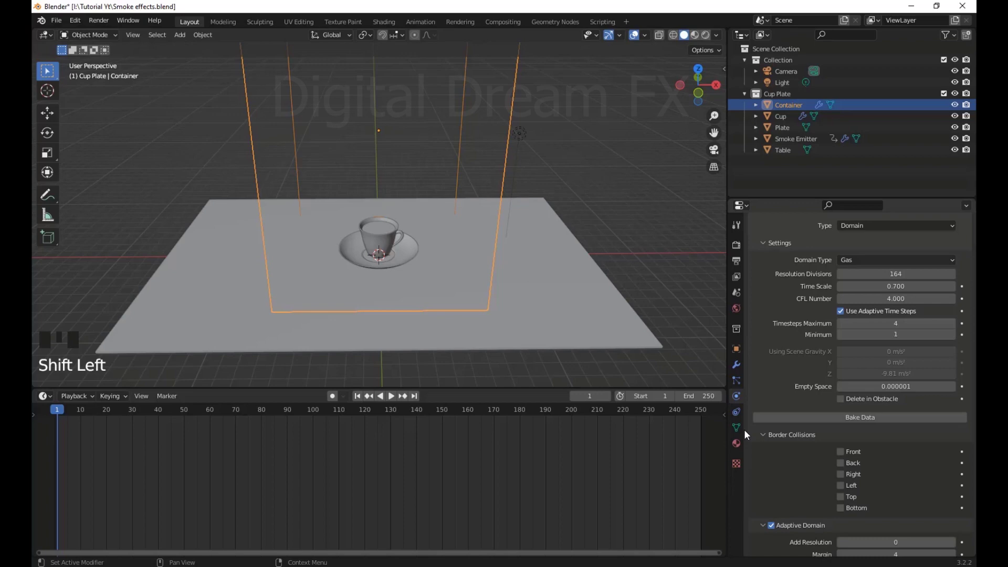
left_click(382, 232)
scroll("down", 3)
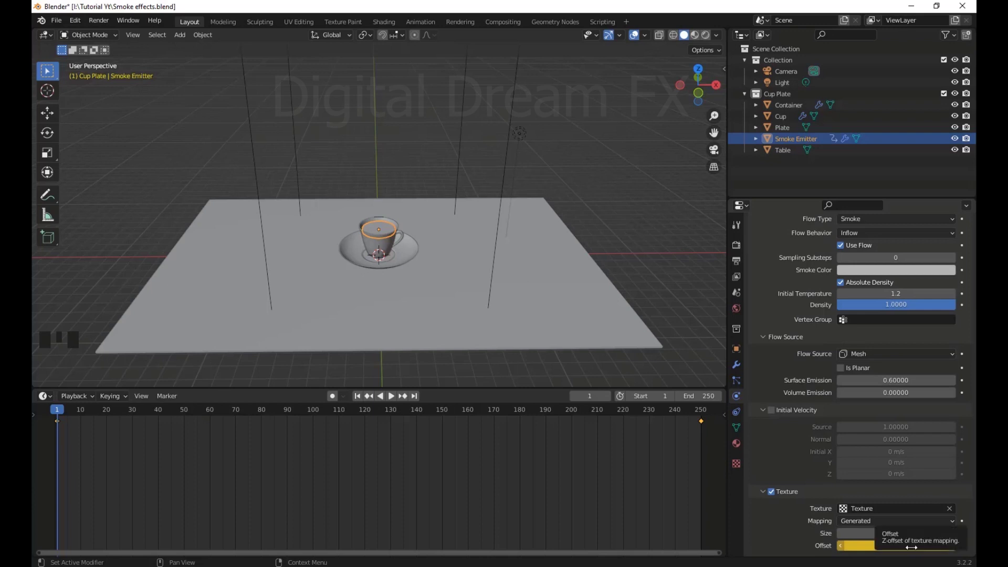
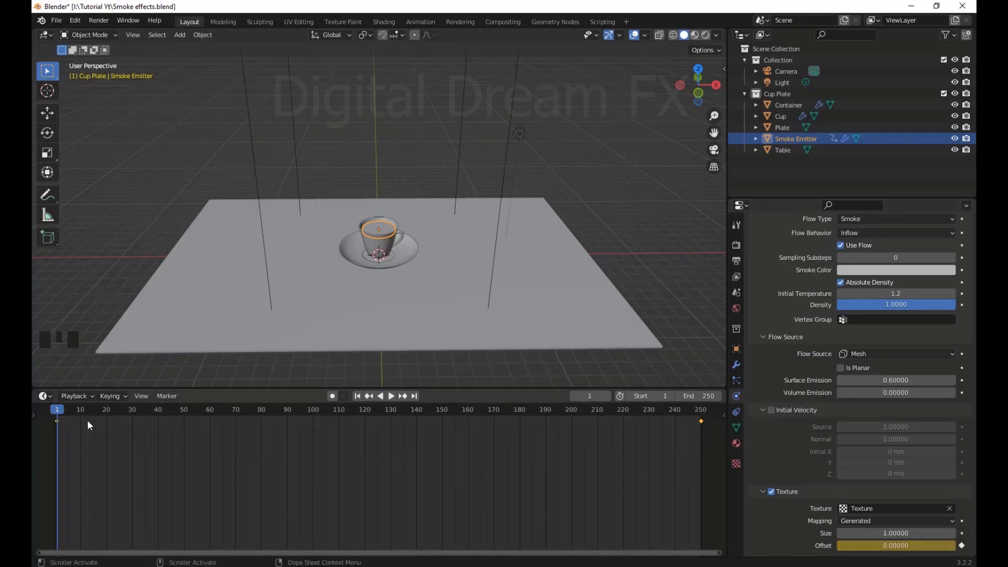
left_click_drag(91, 425, 171, 417)
left_click_drag(64, 413, 362, 403)
left_click_drag(362, 402, 778, 435)
Orbit around the table and select the Table in the viewport
scroll("down", 3)
scroll("up", 3)
scroll("down", 3)
middle_click(474, 275)
scroll("up", 3)
middle_click(473, 296)
left_click_drag(470, 328, 457, 323)
left_click(458, 323)
scroll("down", 3)
left_click_drag(415, 315, 420, 294)
Add a Wind force field and turn it upright in front view to face the cup
key("shift+a")
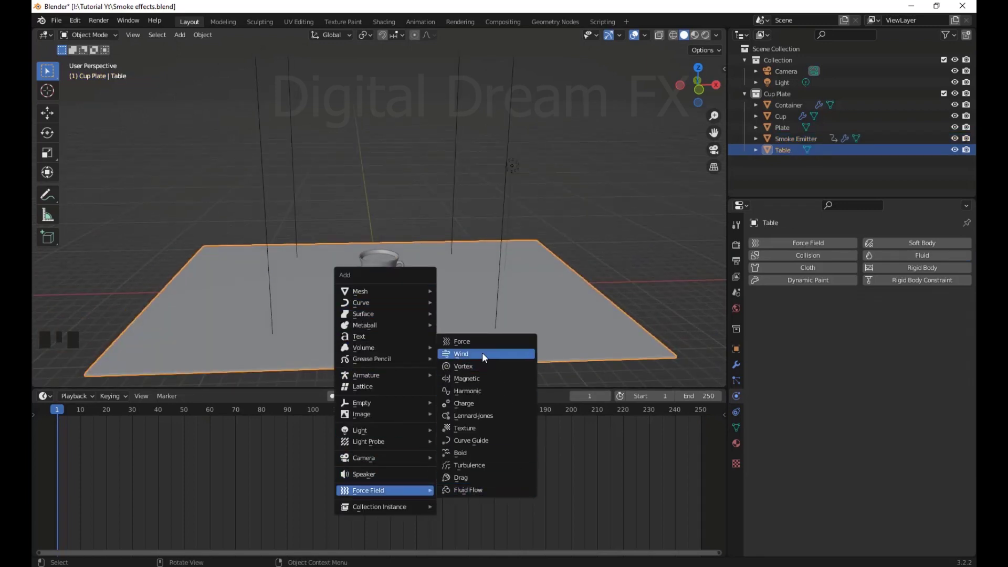
scroll("up", 3)
left_click_drag(435, 322, 434, 327)
key("KP_1")
key("g")
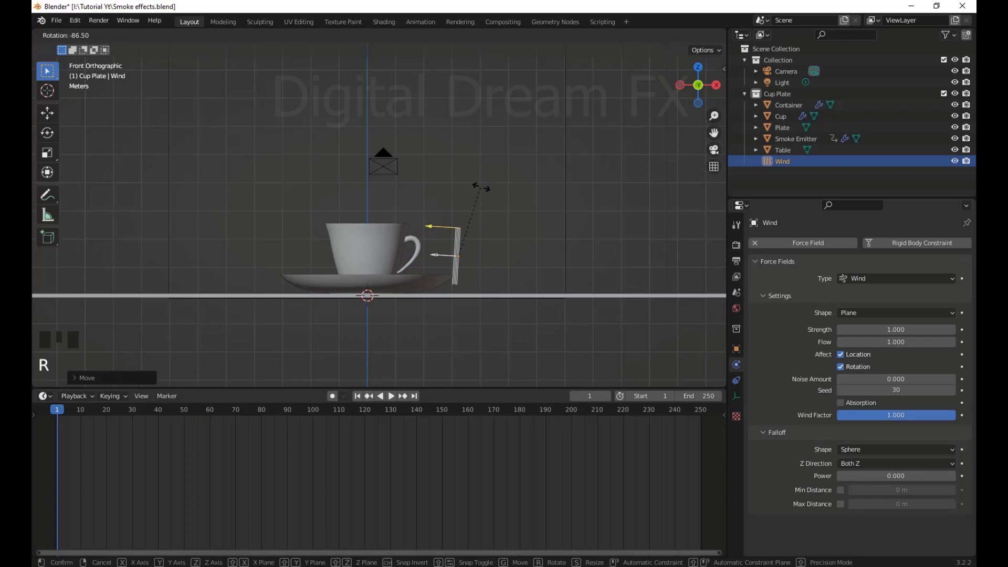
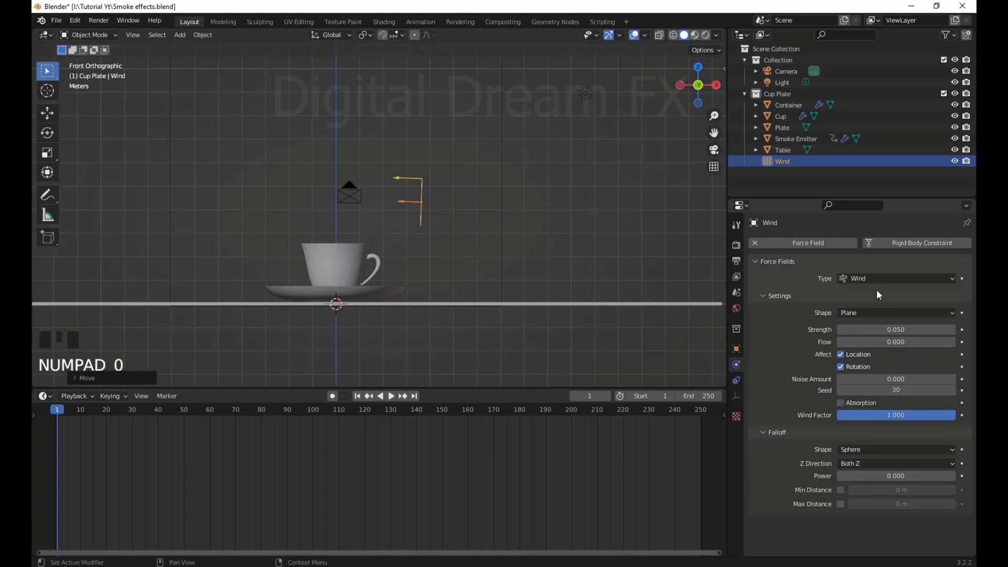
Save the blend file with the Wind field and view the scene through the camera
left_click_drag(785, 354, 491, 298)
left_click_drag(492, 298, 486, 303)
key("KP_0")
scroll("down", 3)
scroll("up", 3)
scroll("up", 3)
left_click_drag(415, 359, 425, 337)
key("KP_0")
Select the Container smoke domain to show its fluid domain settings
left_click_drag(57, 25, 577, 323)
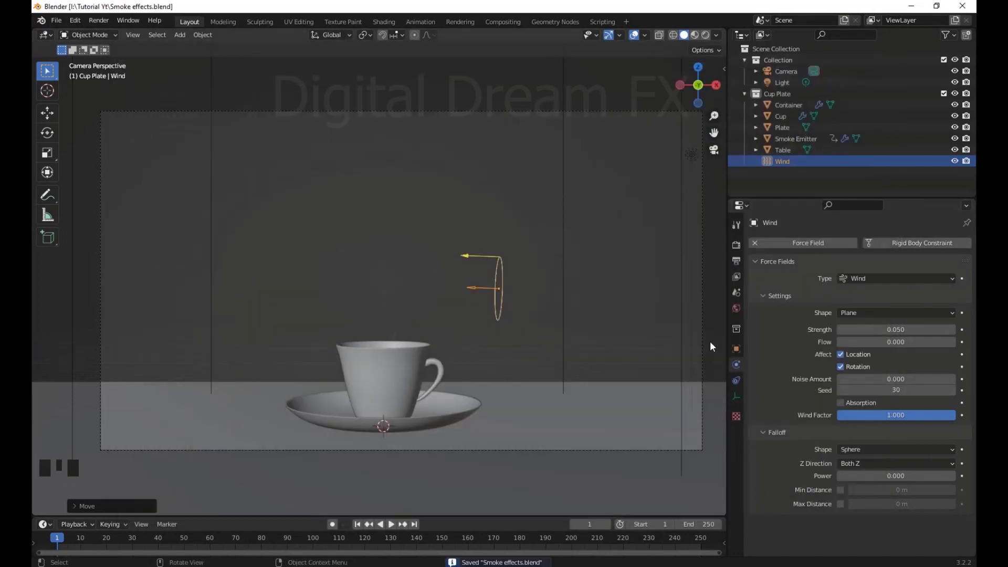
scroll("down", 3)
scroll("up", 3)
left_click(567, 239)
Scroll the Container domain settings down to the border collisions and adaptive domain
scroll("down", 3)
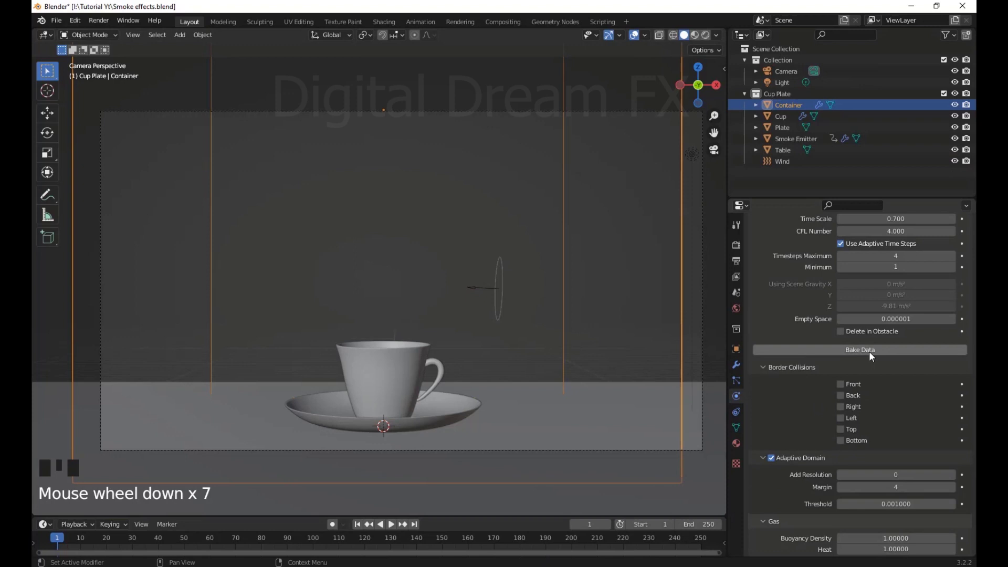
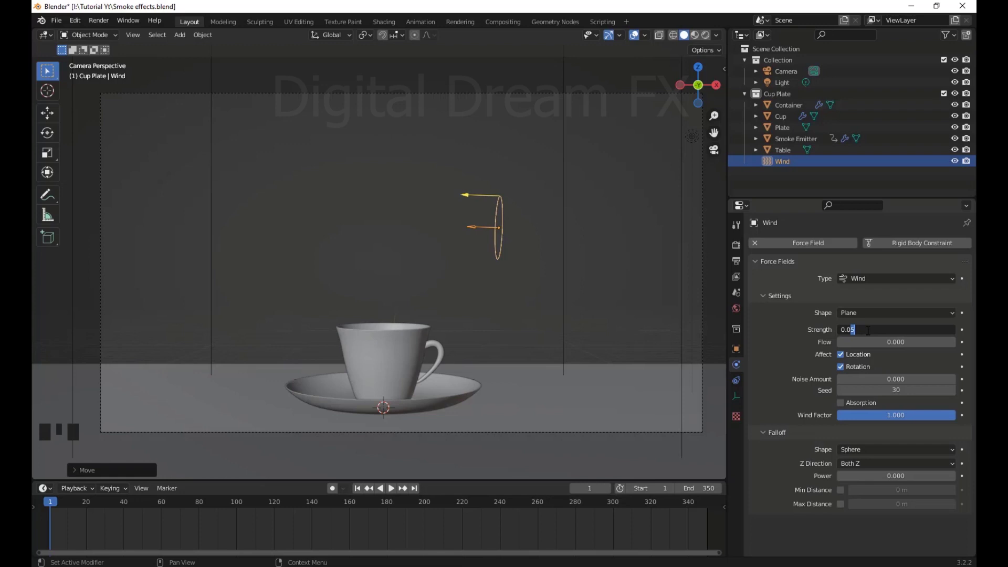
Scroll through the physics panel to review the Wind strength 0.020 and Smoke Emitter flow settings
scroll("down", 3)
scroll("up", 3)
scroll("down", 3)
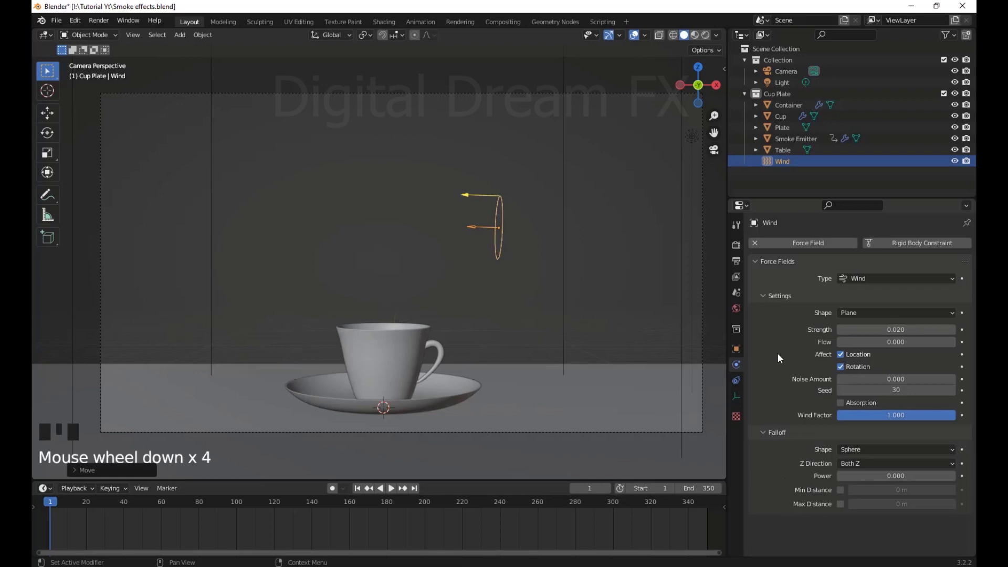
scroll("up", 3)
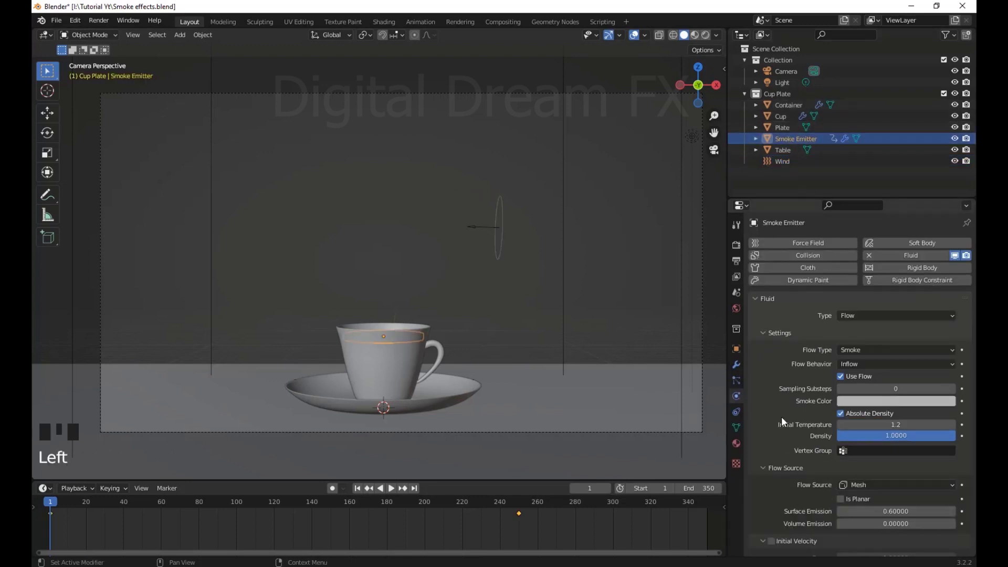
scroll("down", 3)
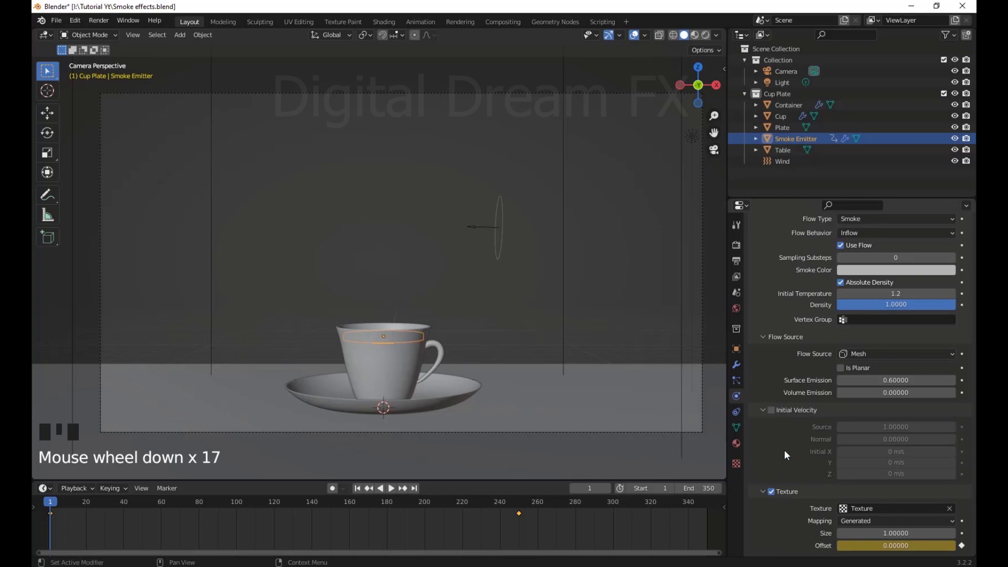
scroll("up", 3)
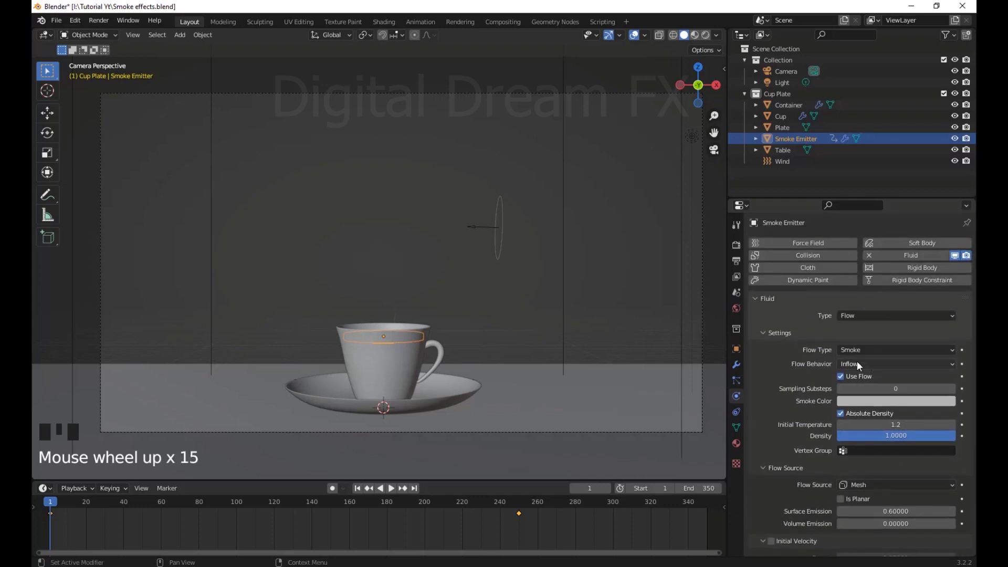
Raise the Container domain's time scale from 0.700 to 0.900 with dissolve settings below
scroll("down", 3)
left_click_drag(568, 206, 802, 429)
scroll("up", 3)
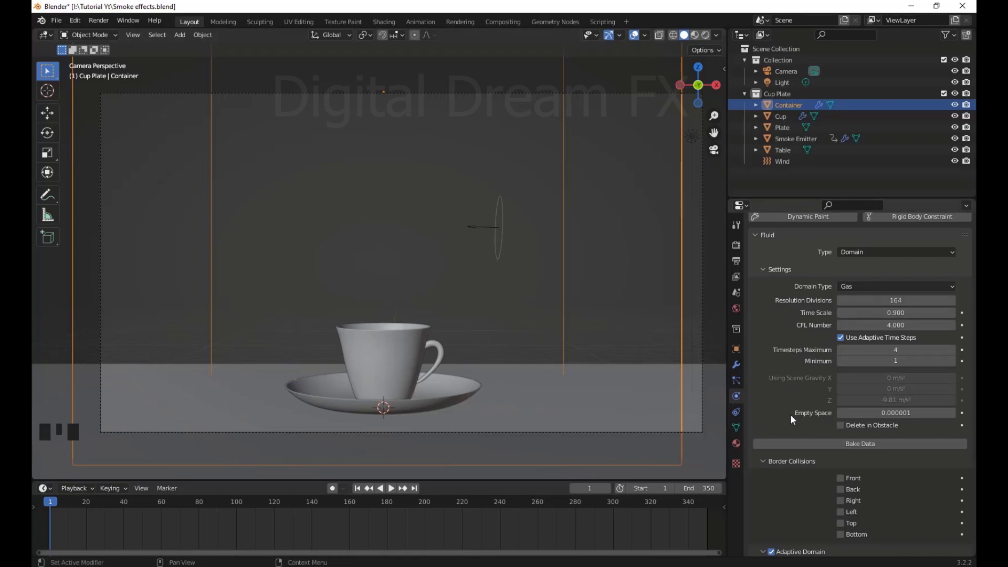
scroll("down", 3)
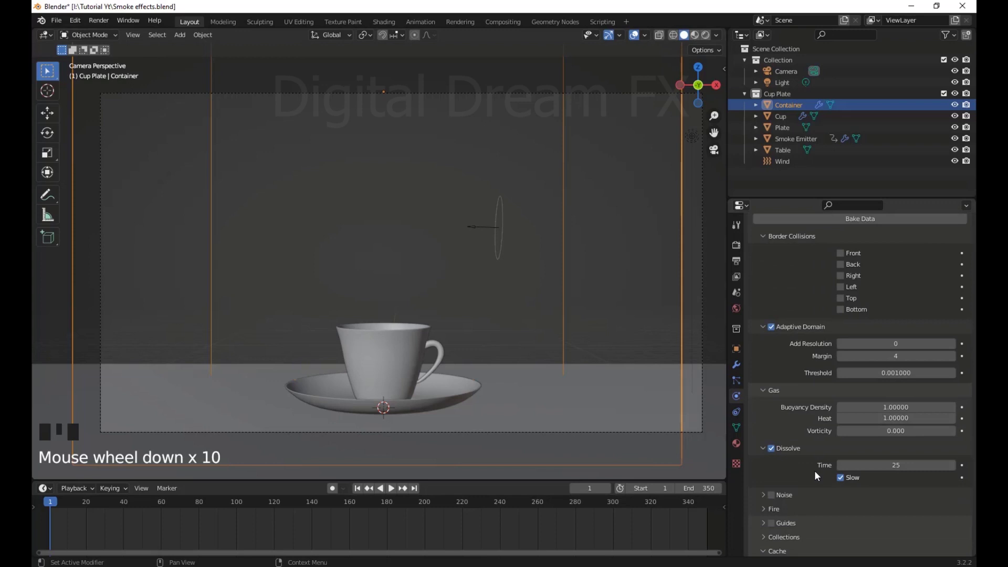
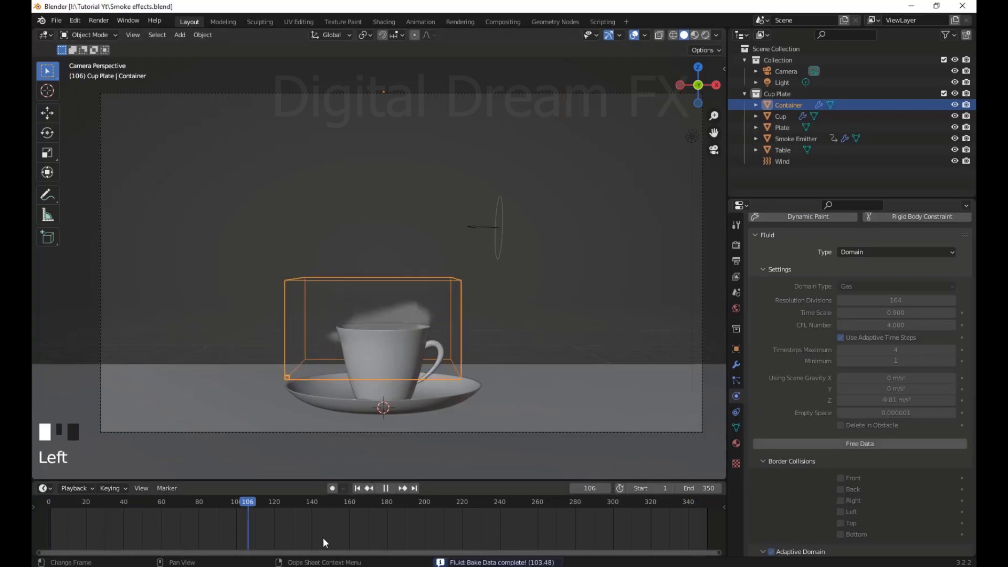
Scrub the timeline to check the baked smoke rising from the cup
left_click_drag(684, 530, 712, 522)
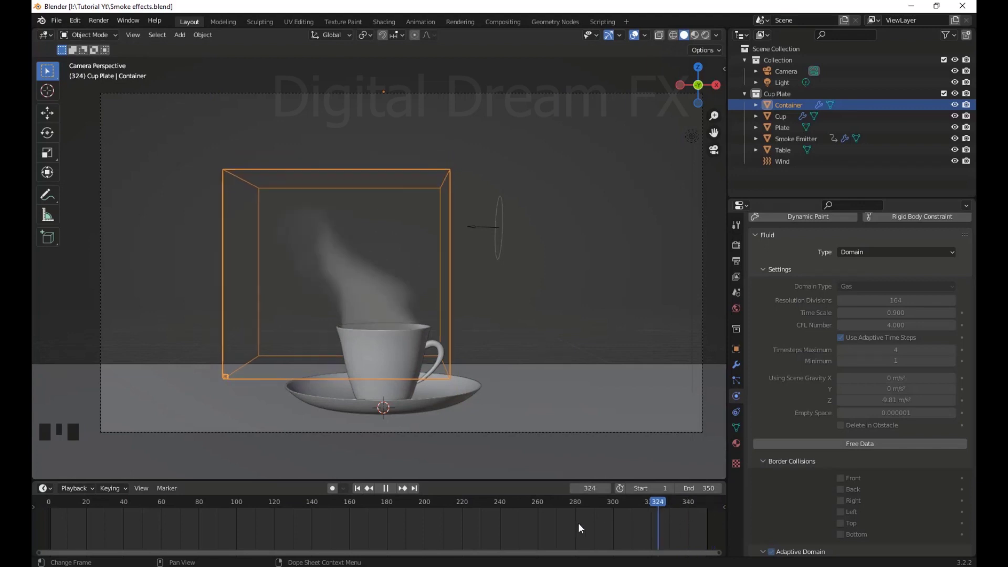
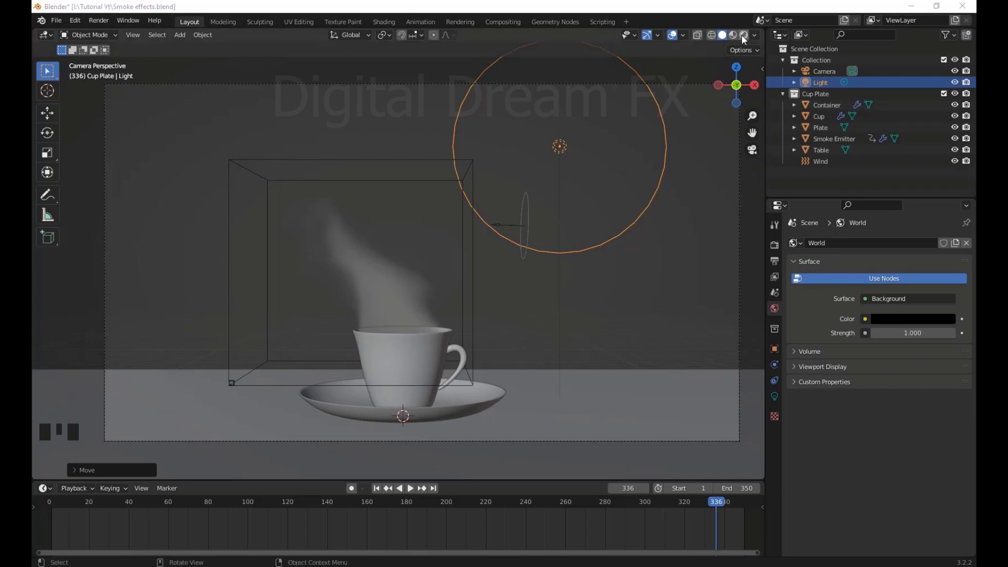
Split the viewport area downward to make room for a Shader Editor beneath the Cycles preview
scroll("up", 3)
scroll("down", 3)
scroll("up", 3)
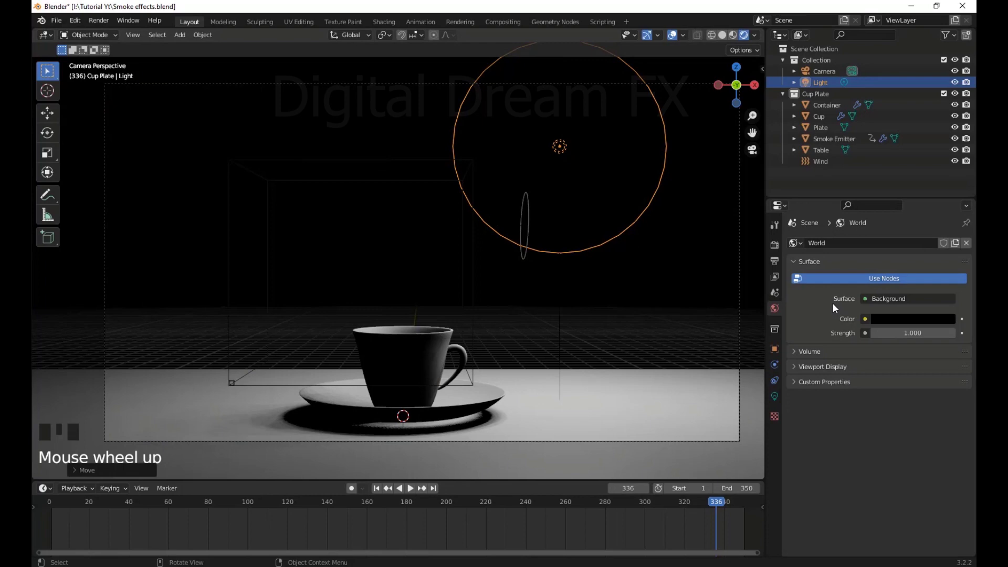
left_click_drag(777, 247, 775, 484)
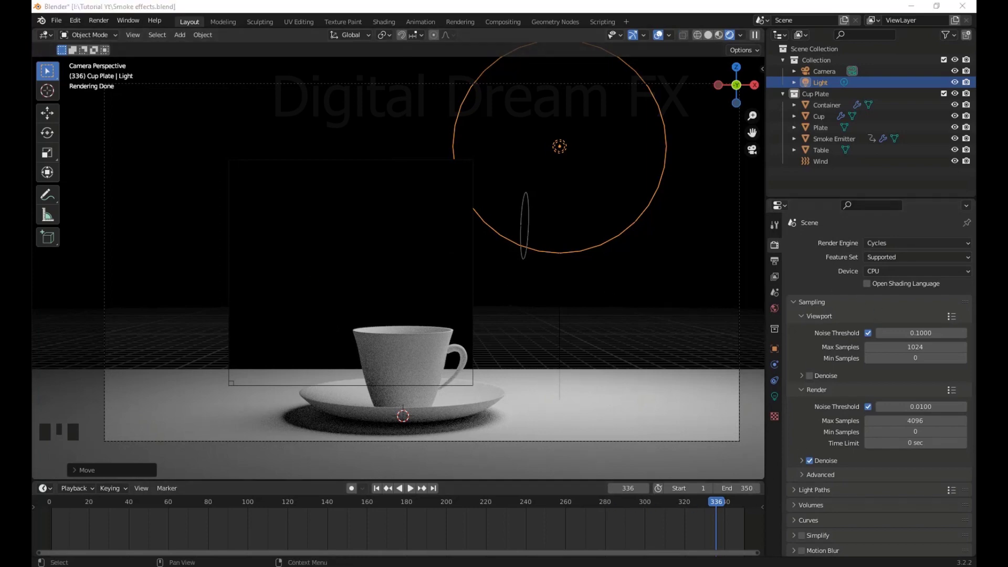
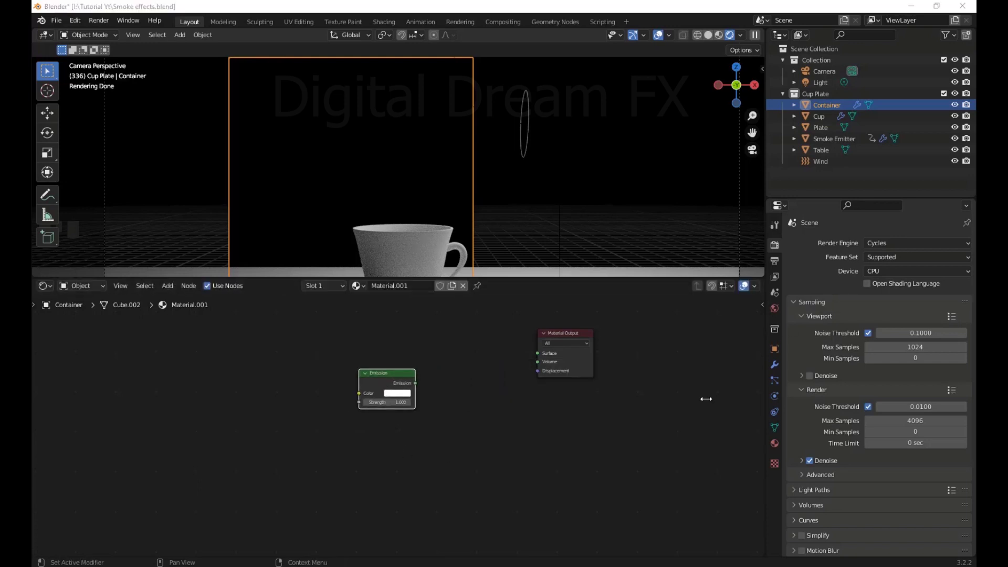
Wire the Emission node into the Material Output's Volume so the smoke glows white
left_click(404, 377)
scroll("up", 3)
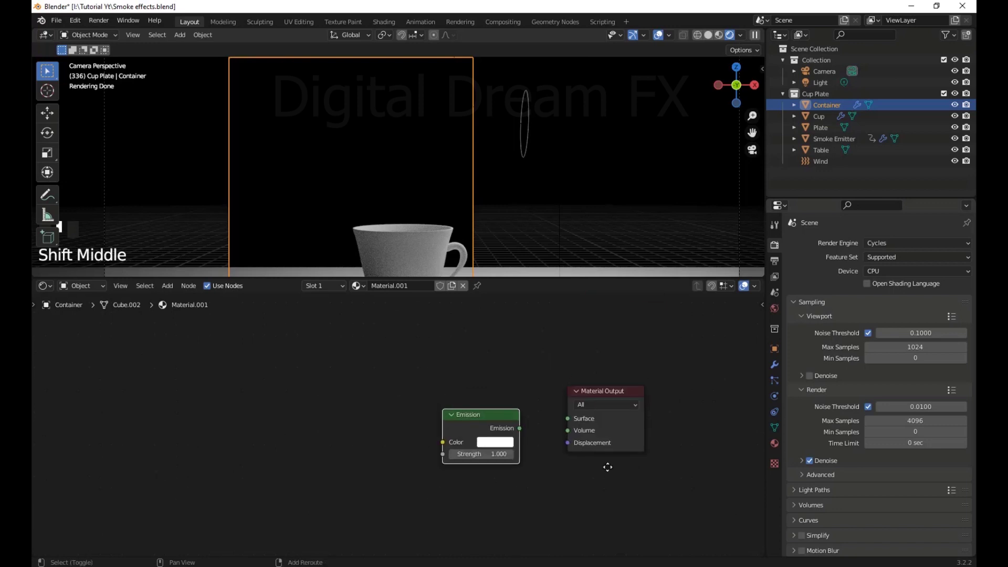
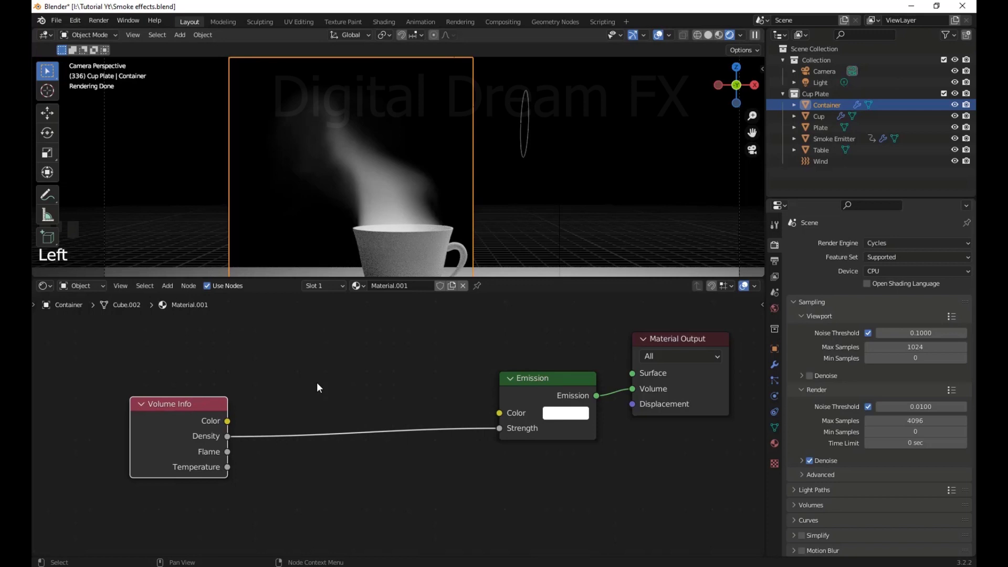
left_click(320, 386)
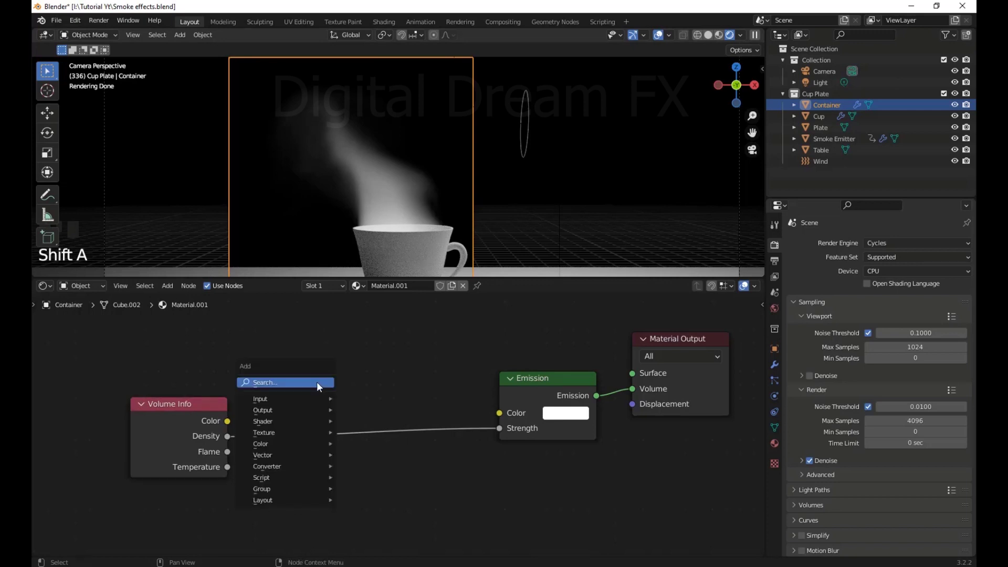
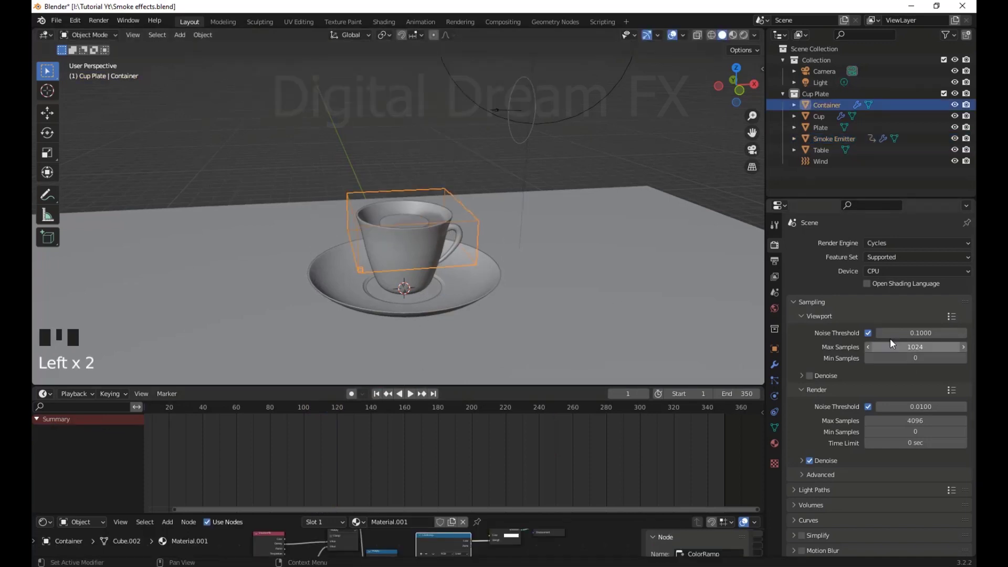
Bring up the Container's gas domain settings and free the baked smoke simulation data
scroll("up", 3)
scroll("down", 3)
left_click(777, 401)
scroll("down", 3)
scroll("up", 3)
scroll("down", 3)
left_click_drag(878, 357, 830, 311)
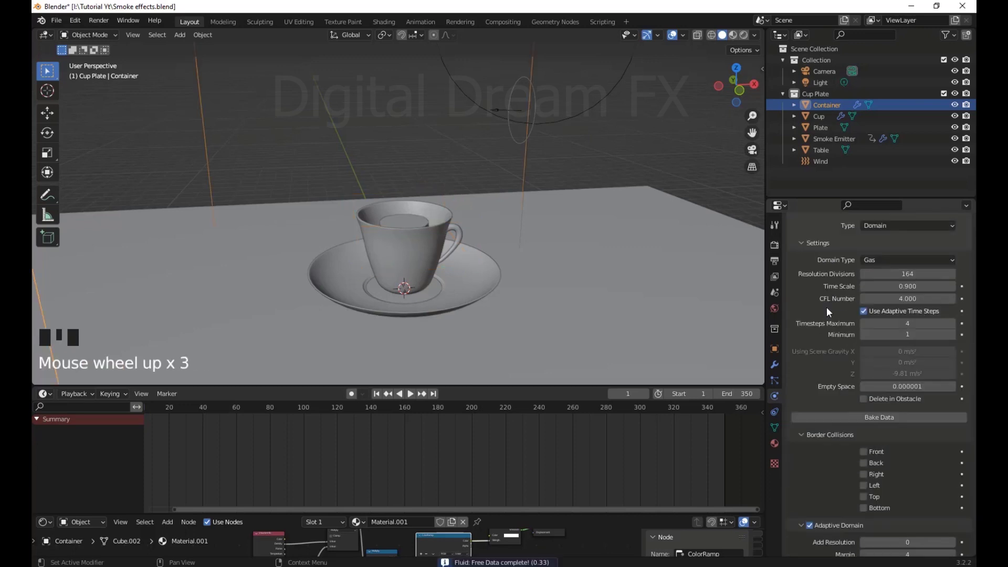
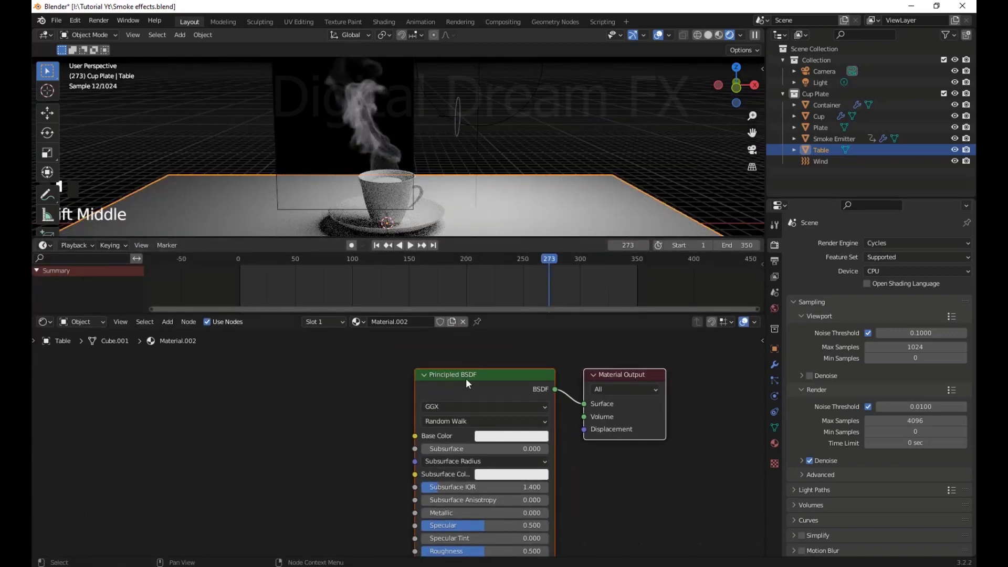
left_click(476, 379)
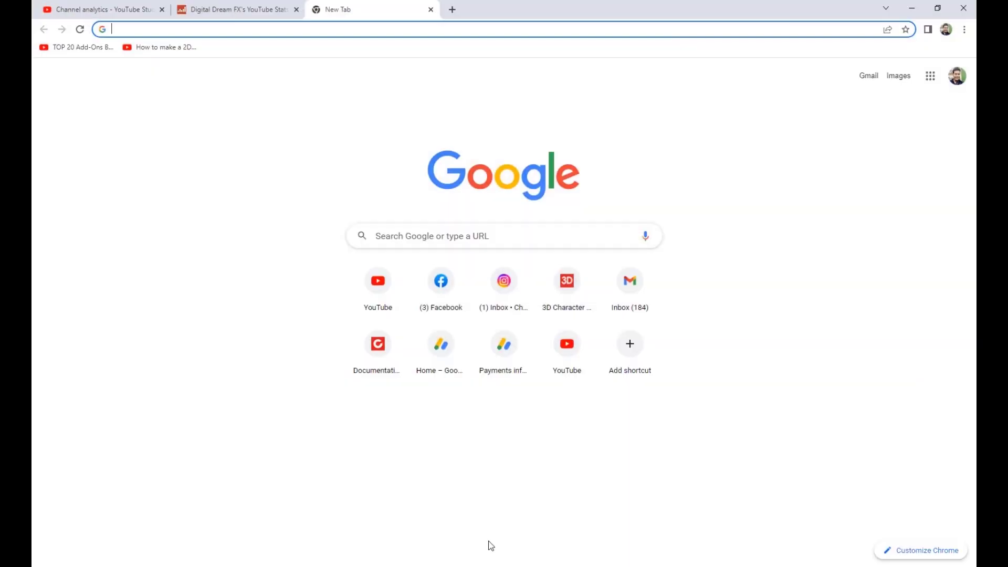
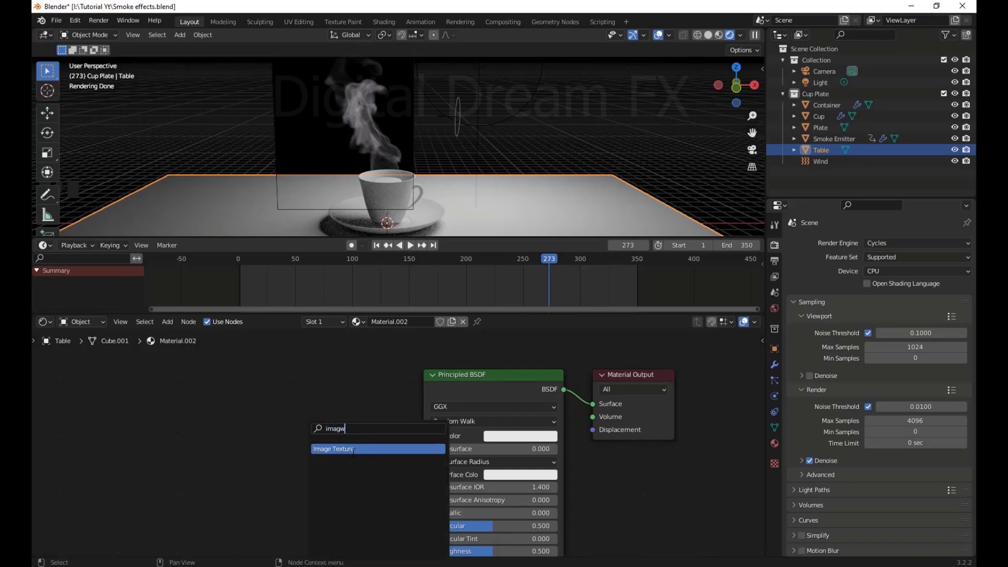
Start loading the wood color image for the table's Image Texture node from the Tutorial Yt folder
left_click(248, 440)
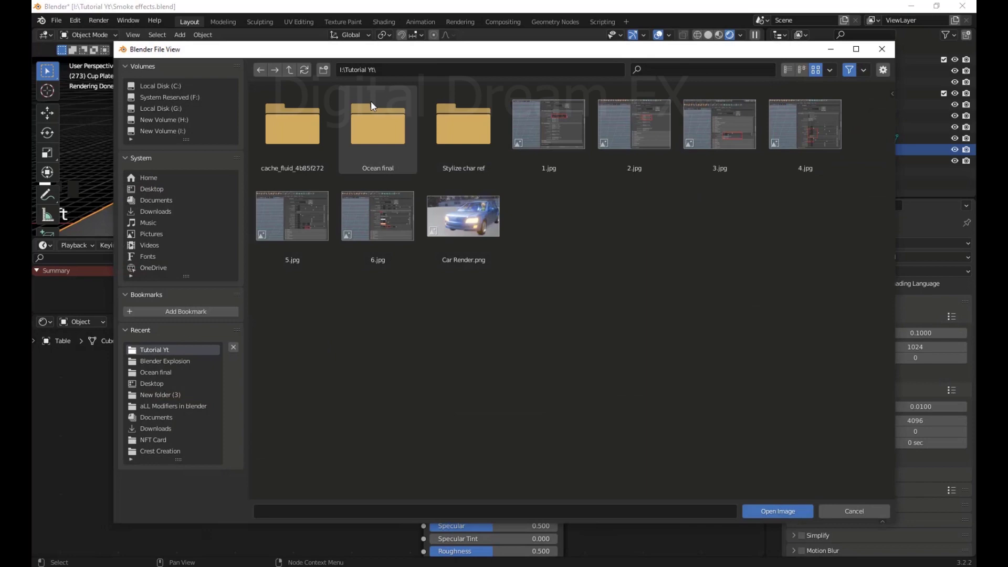
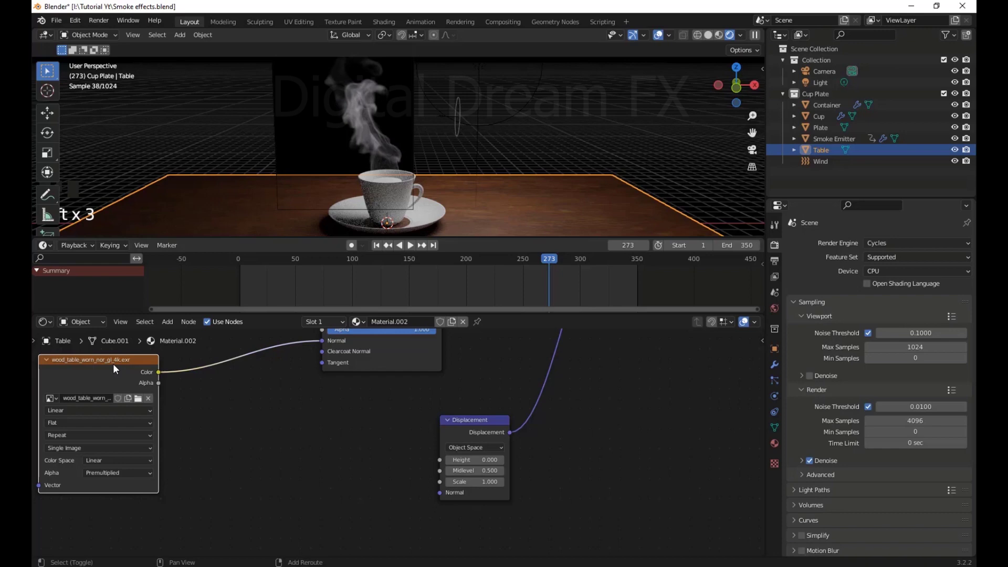
Duplicate the Image Texture node to load another worn-wood map (displacement, normal, roughness)
key("shift+d")
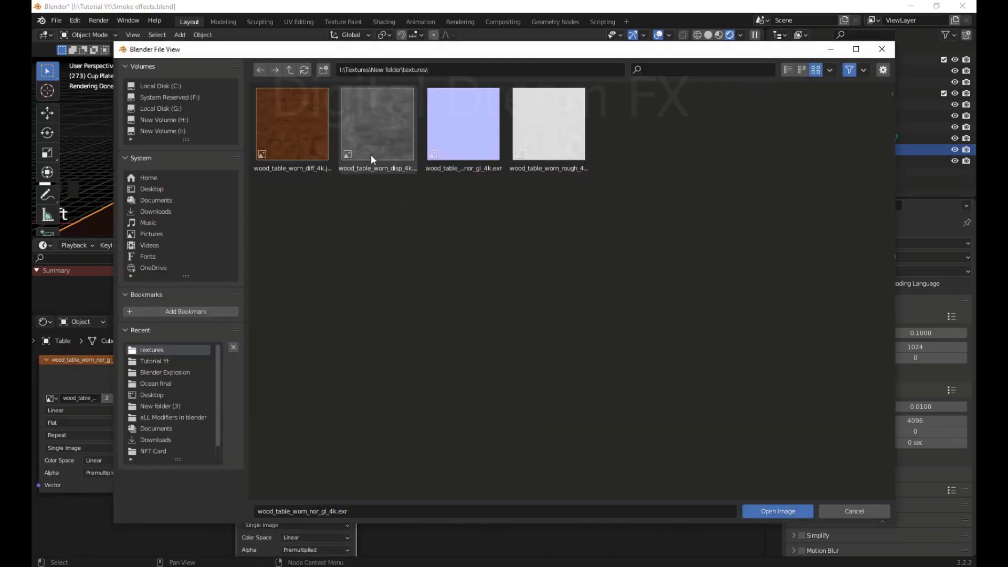
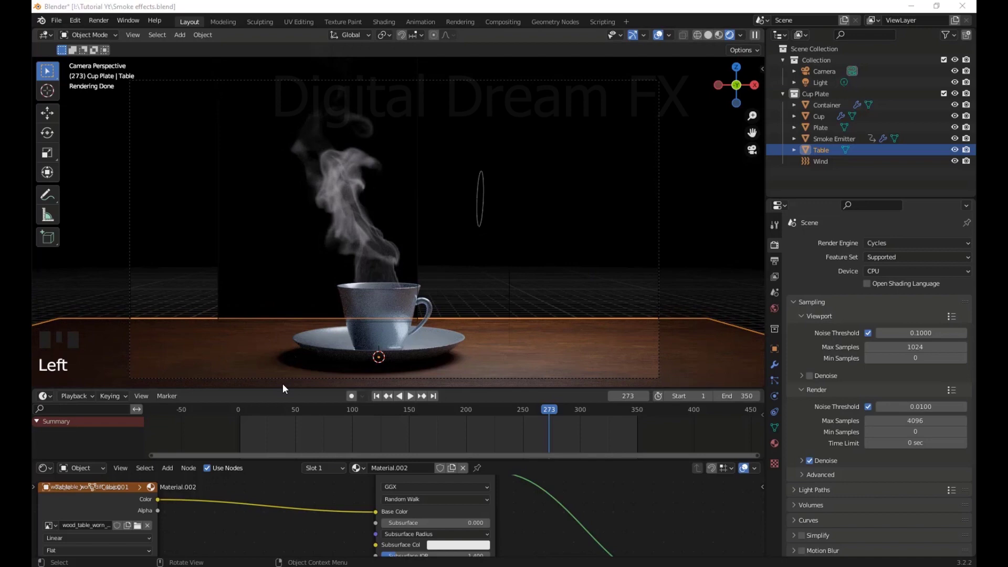
Scrub the animation back to an early frame and replay the smoke rising from the cup
left_click_drag(380, 401, 671, 36)
left_click_drag(624, 116, 557, 349)
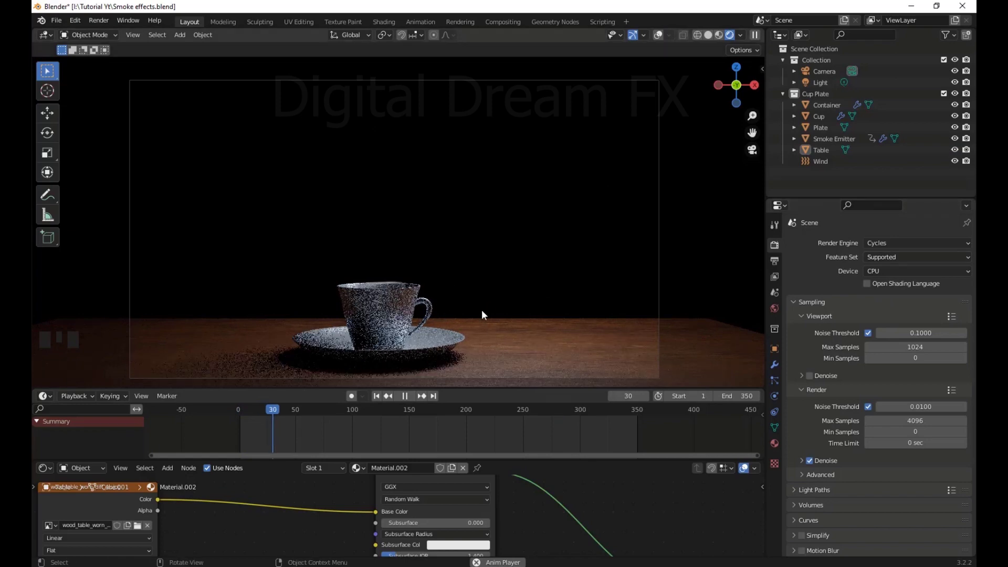
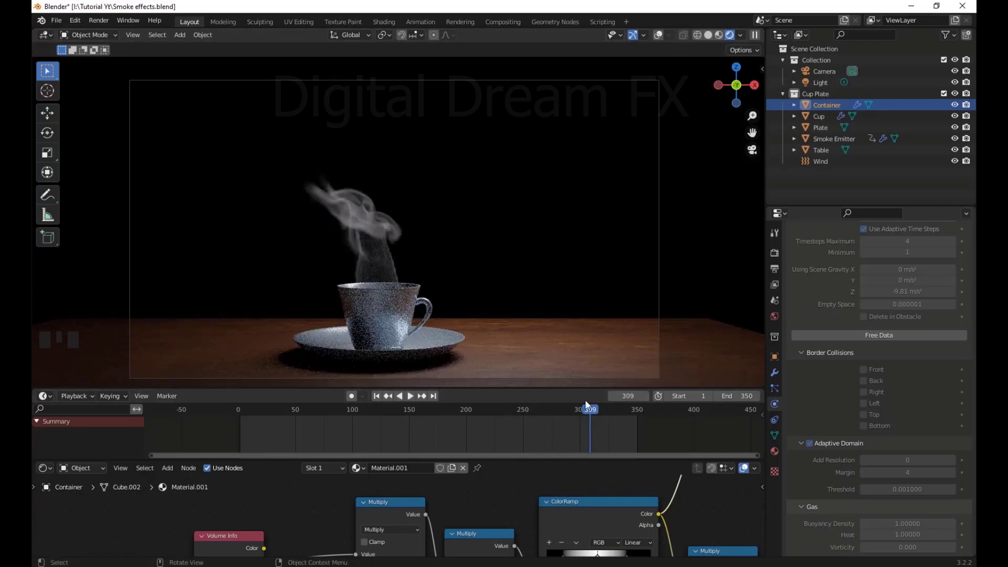
Enlarge the Shader Editor and frame the smoke material's Emission and Principled Volume nodes
scroll("down", 3)
scroll("up", 3)
left_click_drag(775, 251, 833, 332)
scroll("up", 3)
Show the scene's Cycles render sampling settings in the Properties panel
left_click(815, 347)
scroll("down", 3)
scroll("down", 3)
scroll("up", 3)
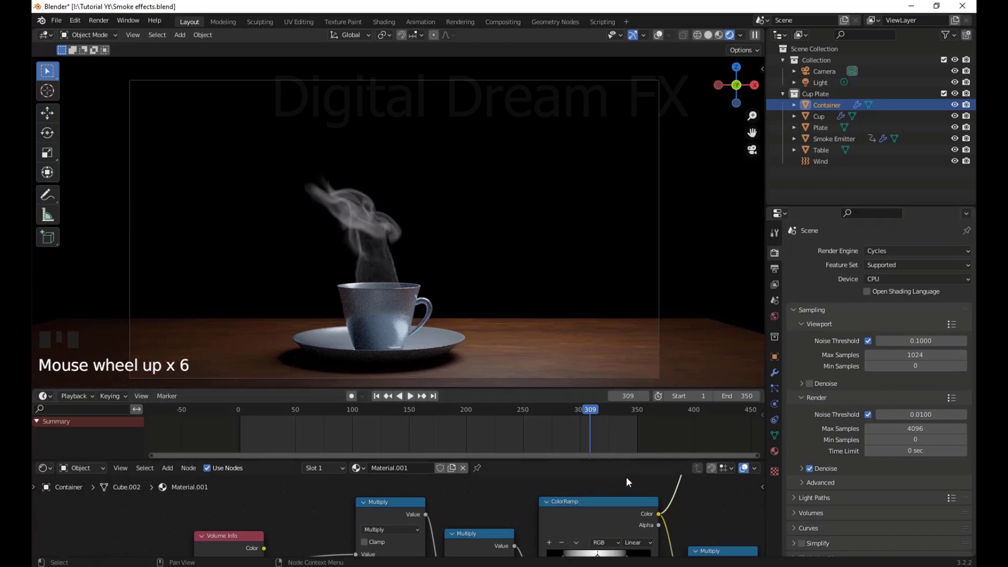
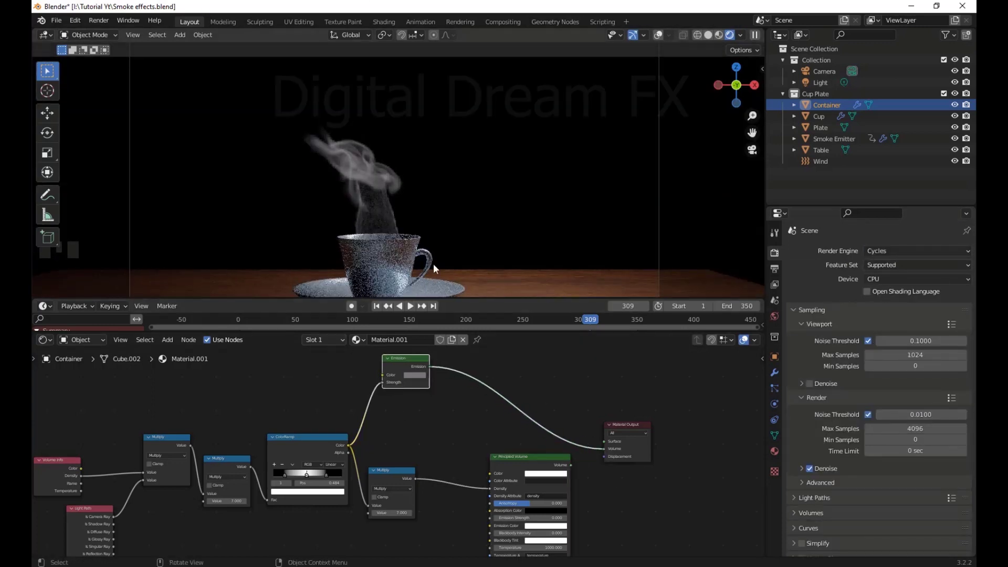
Change the output frame rate from 24 to 30 fps in Output Properties
scroll("up", 3)
scroll("up", 3)
left_click_drag(779, 255, 845, 483)
scroll("down", 3)
left_click_drag(896, 414, 849, 414)
Review the output settings: frames 1–350 saved as PNG and the render output path
scroll("down", 3)
scroll("down", 3)
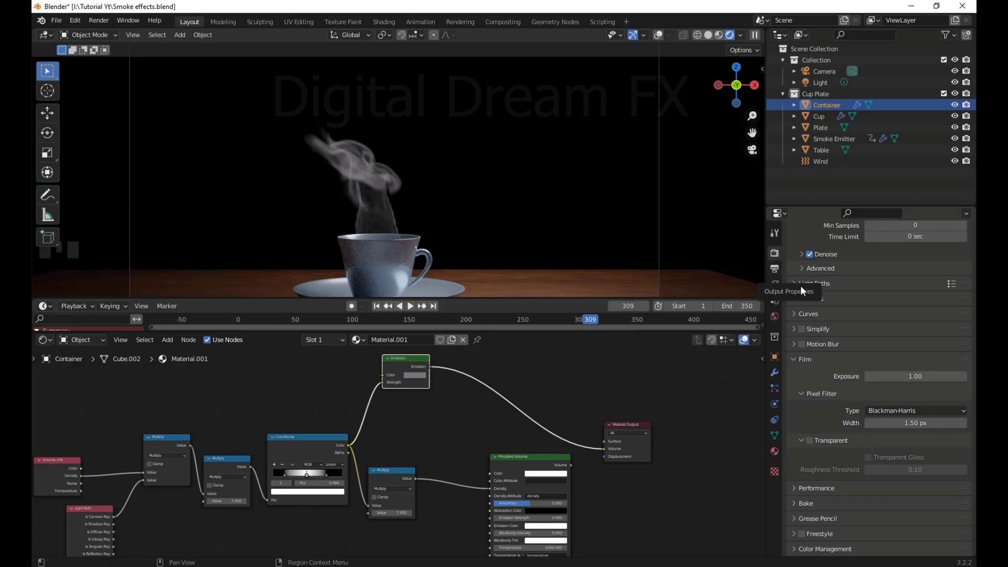
scroll("up", 3)
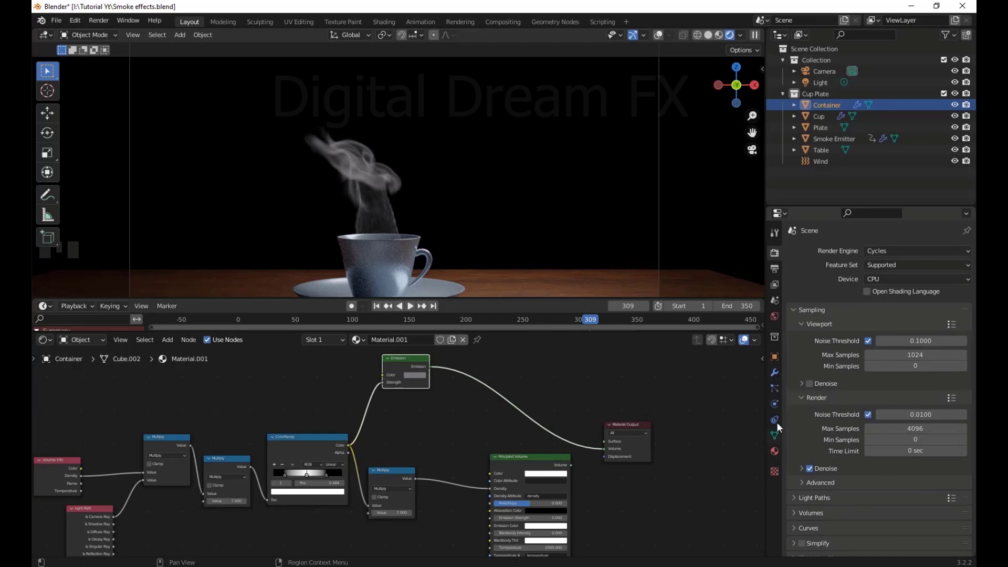
scroll("down", 3)
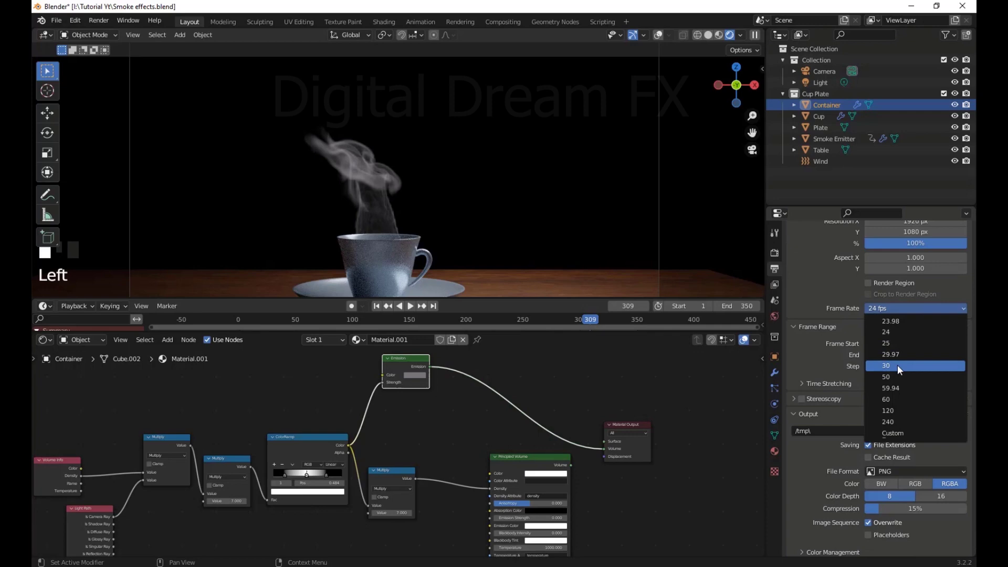
scroll("down", 3)
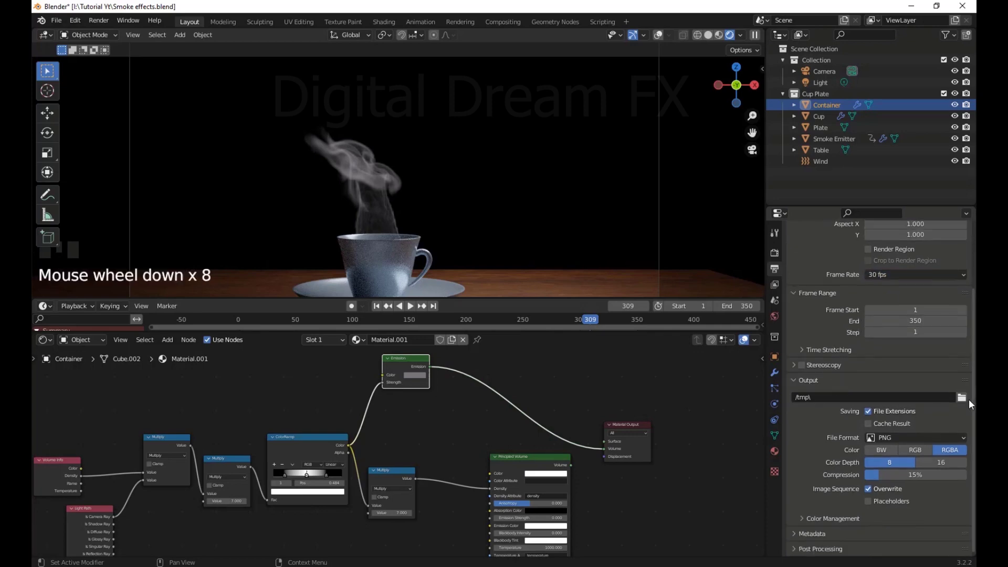